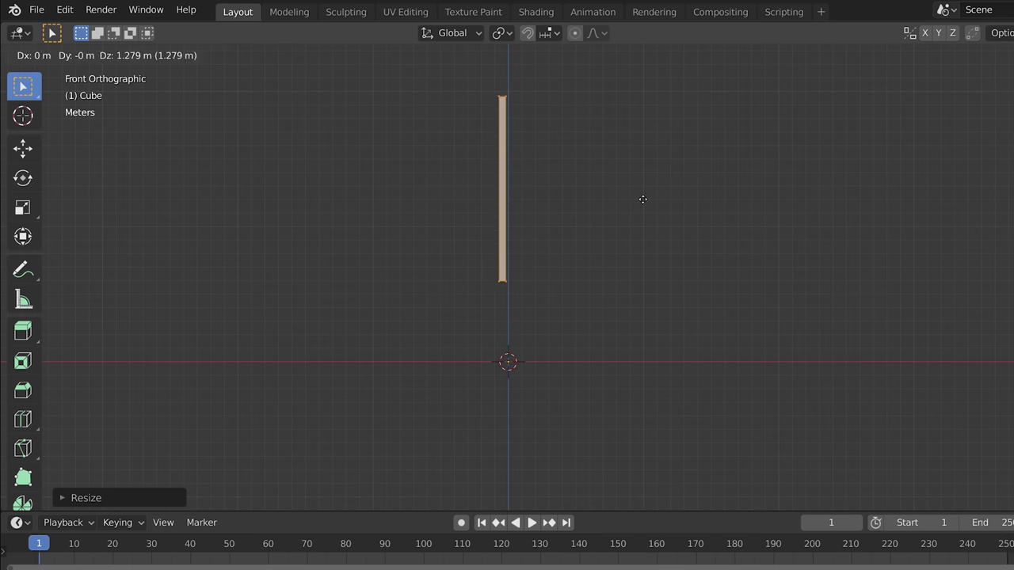
# - Cut the tall thin column into many horizontal segments with loop cuts
pyautogui.press('n')
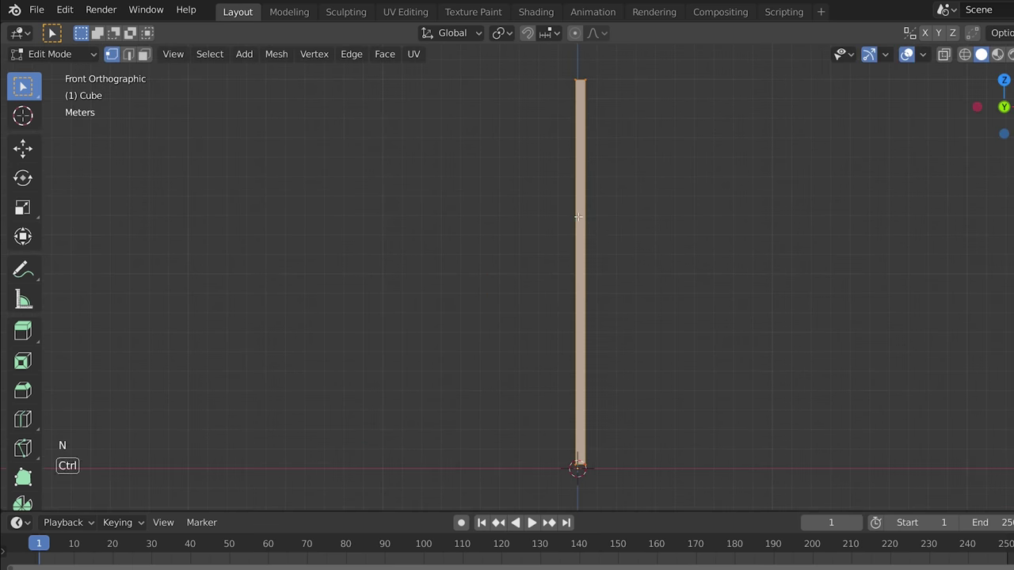
pyautogui.press('ctrl+r')
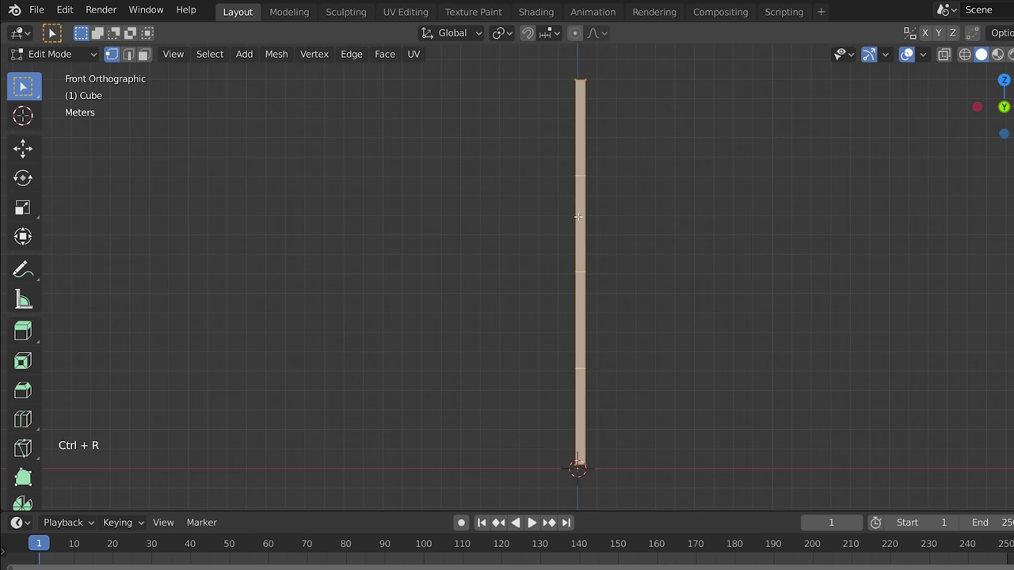
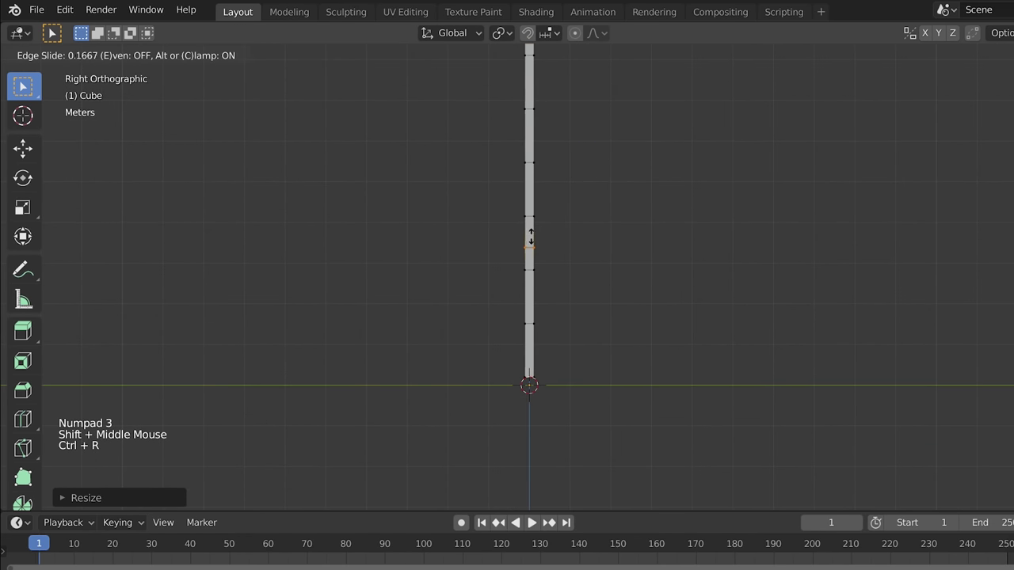
pyautogui.press('3')
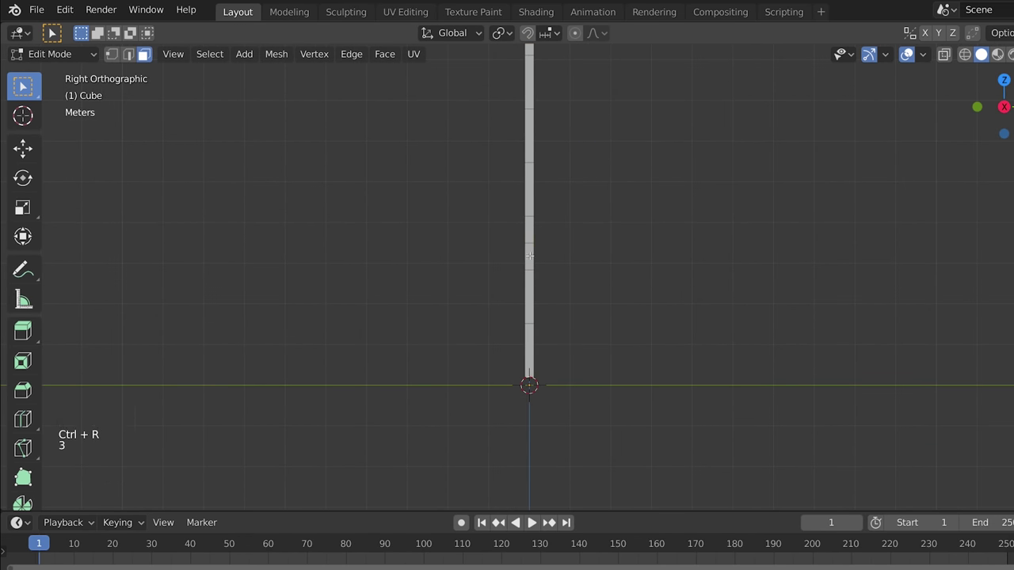
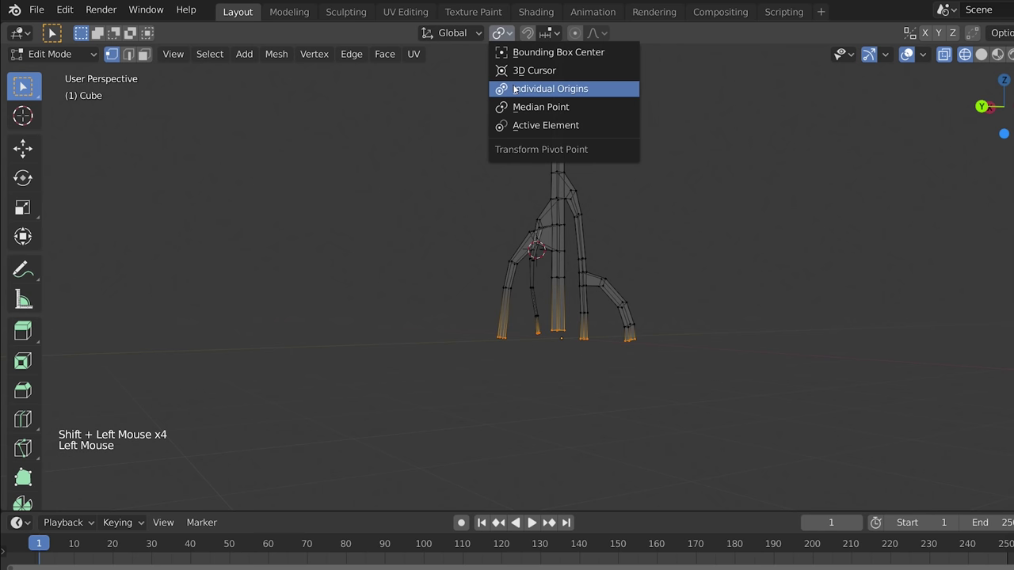
# - Scale the branch tip vertices down to points and return to Object Mode
pyautogui.press('s')
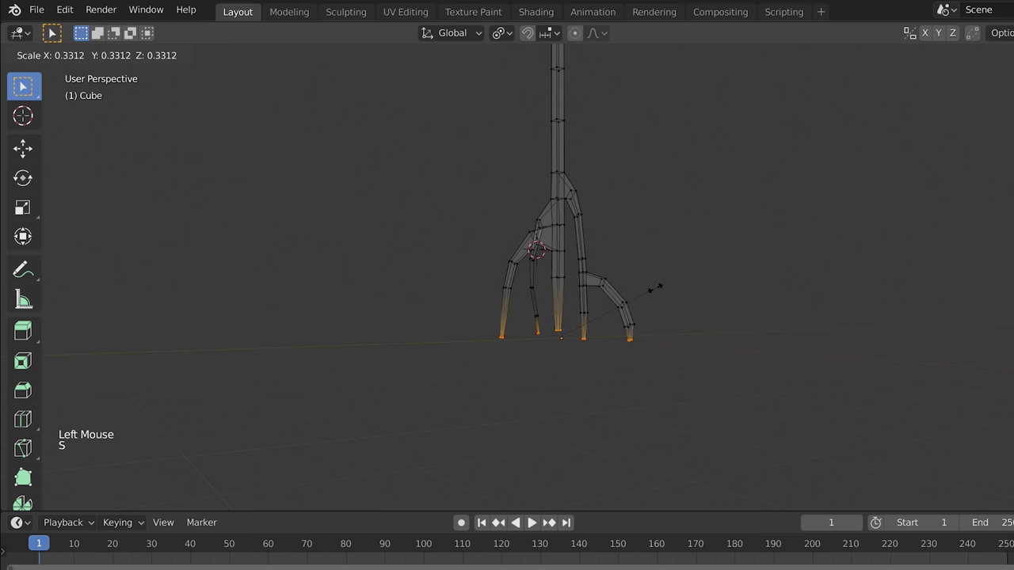
pyautogui.press('Tab')
pyautogui.middleClick(602, 209)
pyautogui.press('alt+a')
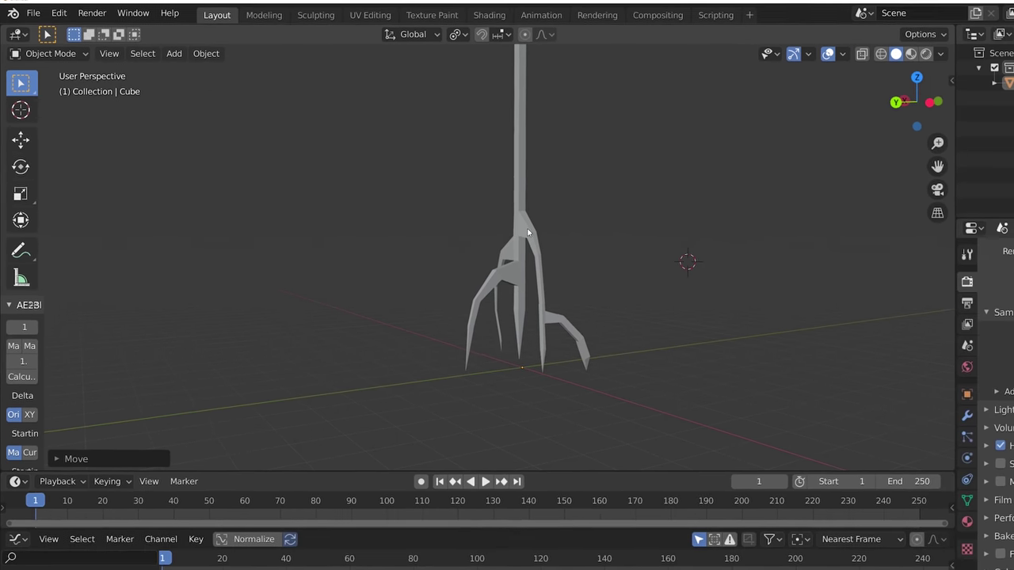
# - Add a Subdivision Surface modifier to smooth the lightning mesh
pyautogui.click(471, 173)
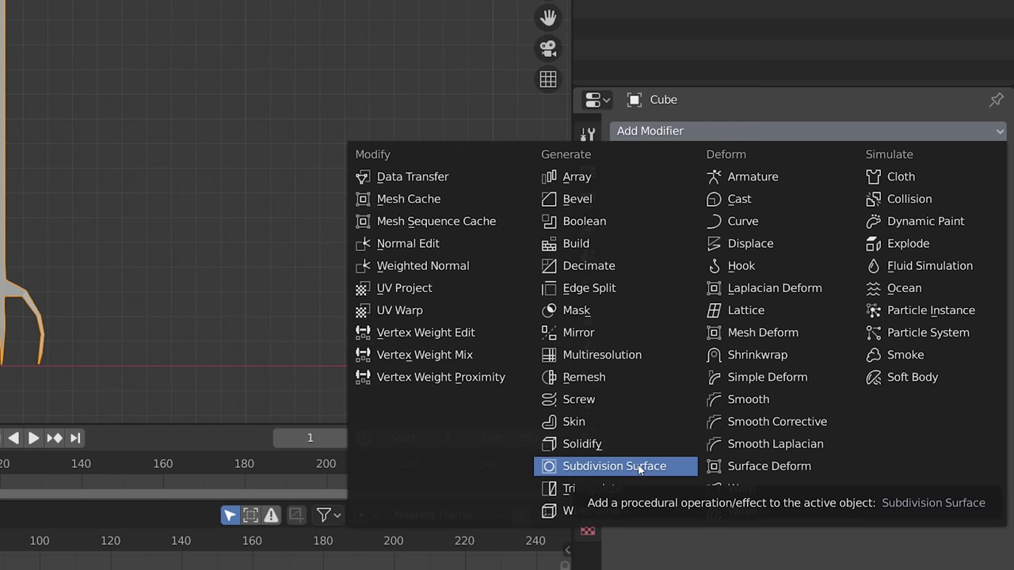
pyautogui.press('KP_Add')
pyautogui.press('KP_Add')
pyautogui.press('KP_Add')
pyautogui.middleClick(587, 375)
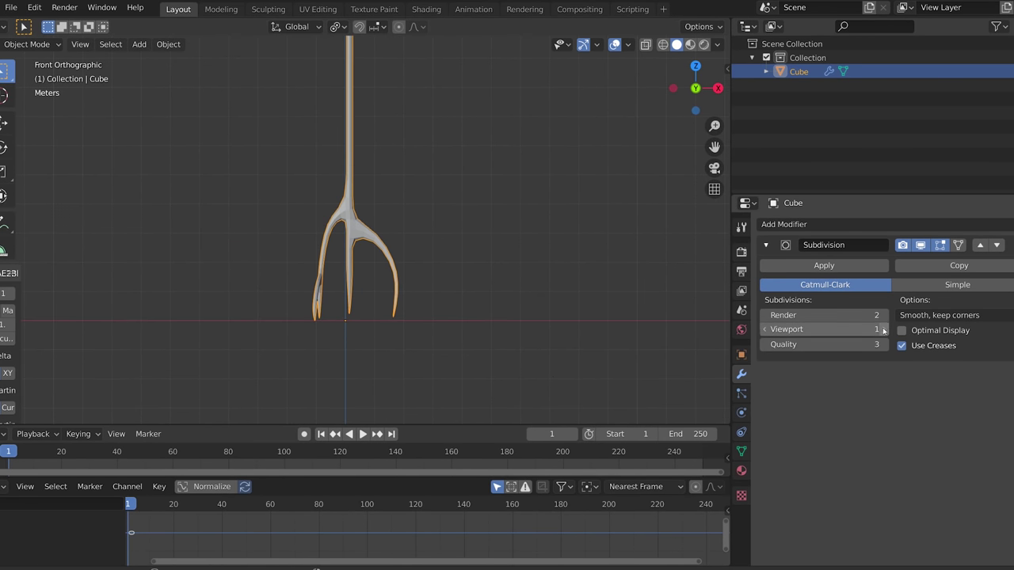
# - Add a Displace modifier 'Big Boy Bumps X' with a new texture 'BBB X' along X
pyautogui.click(376, 432)
pyautogui.click(376, 433)
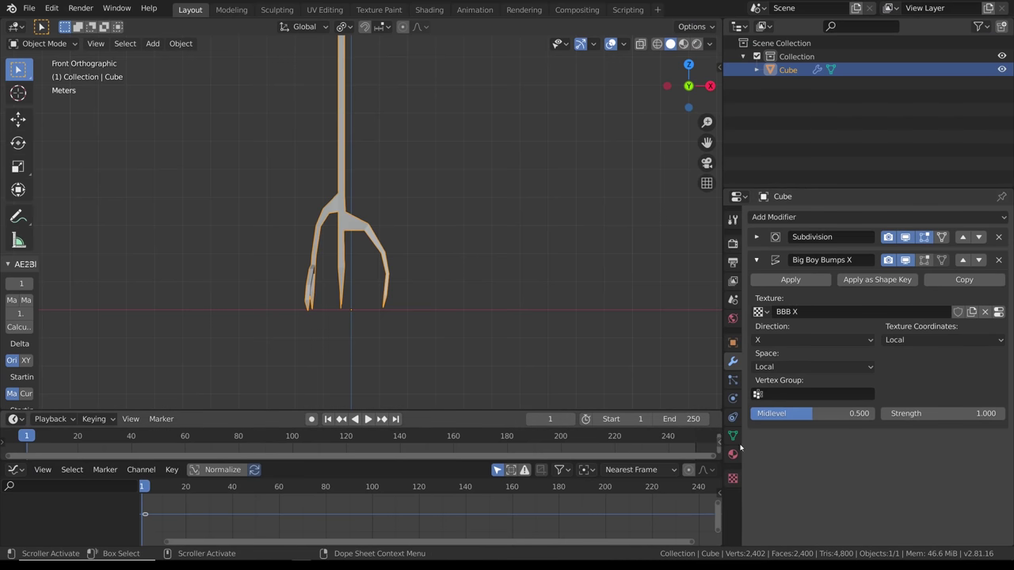
# - Set the BBB X texture type to Voronoi with size 3.00
pyautogui.click(739, 478)
pyautogui.click(775, 219)
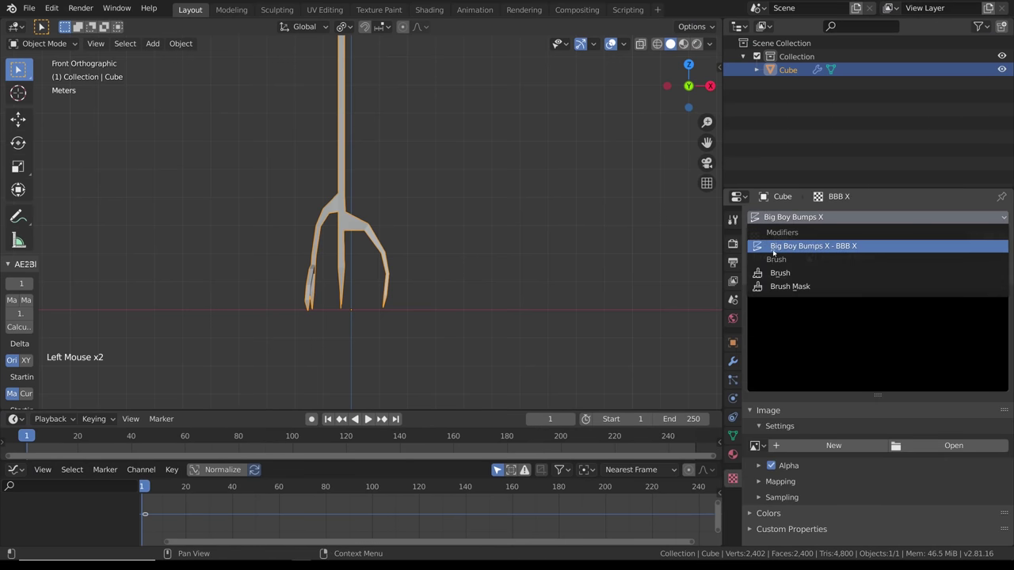
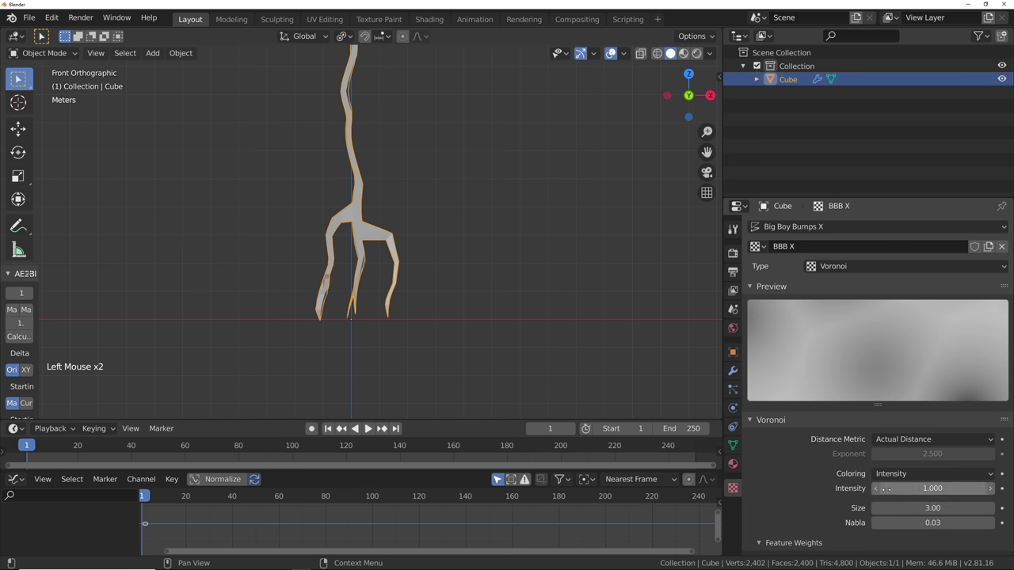
pyautogui.press('shift+a')
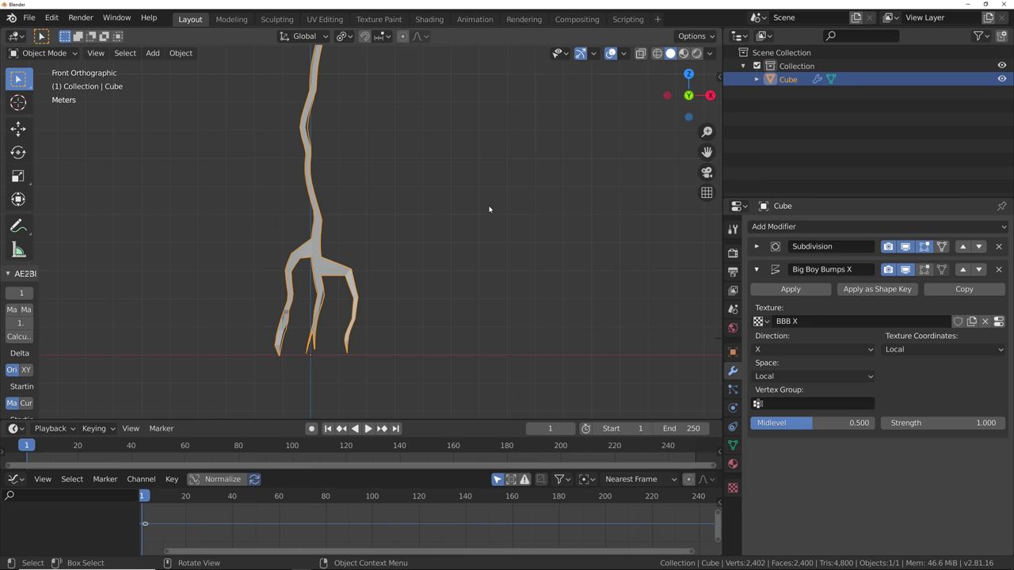
# - Add a Plain Axes empty above the lightning and name it Lightning Displacement Controller
pyautogui.rightClick(456, 132)
pyautogui.press('shift+a')
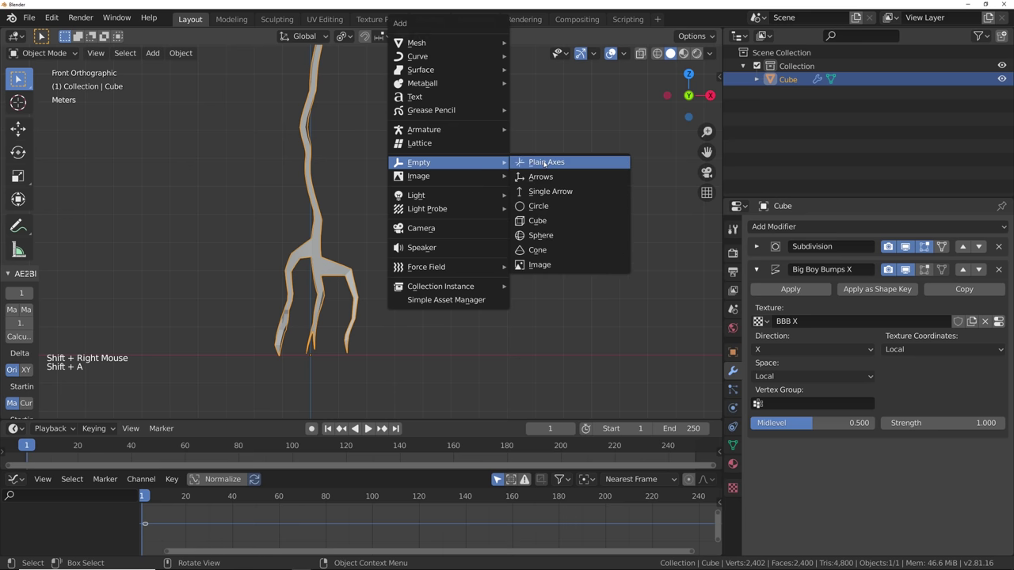
pyautogui.click(795, 226)
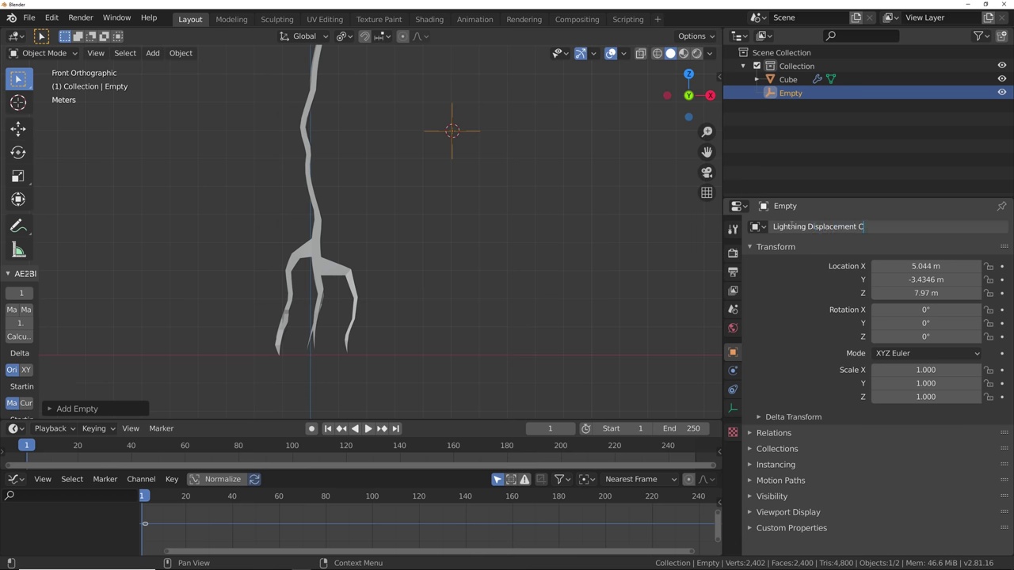
pyautogui.press('l')
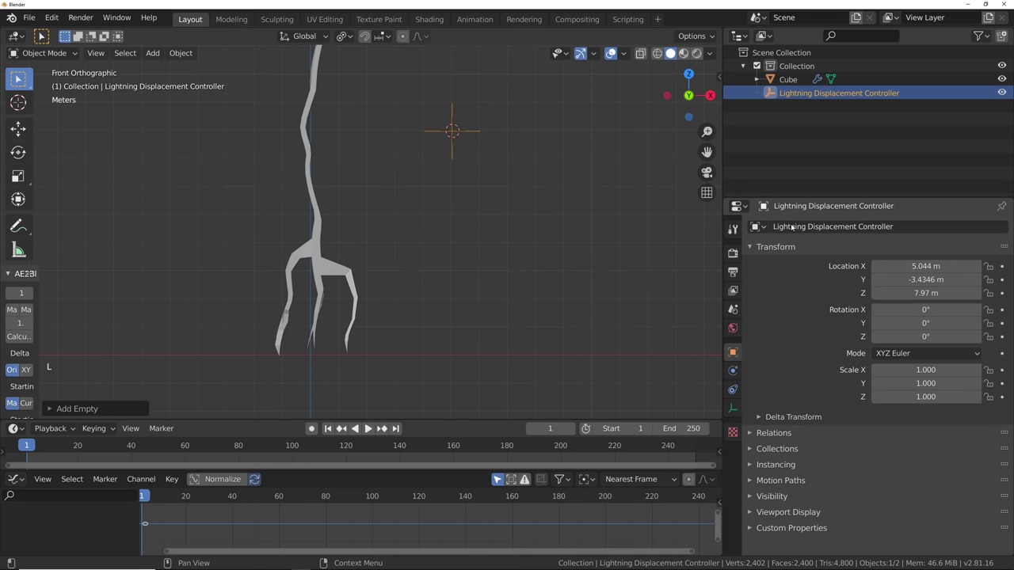
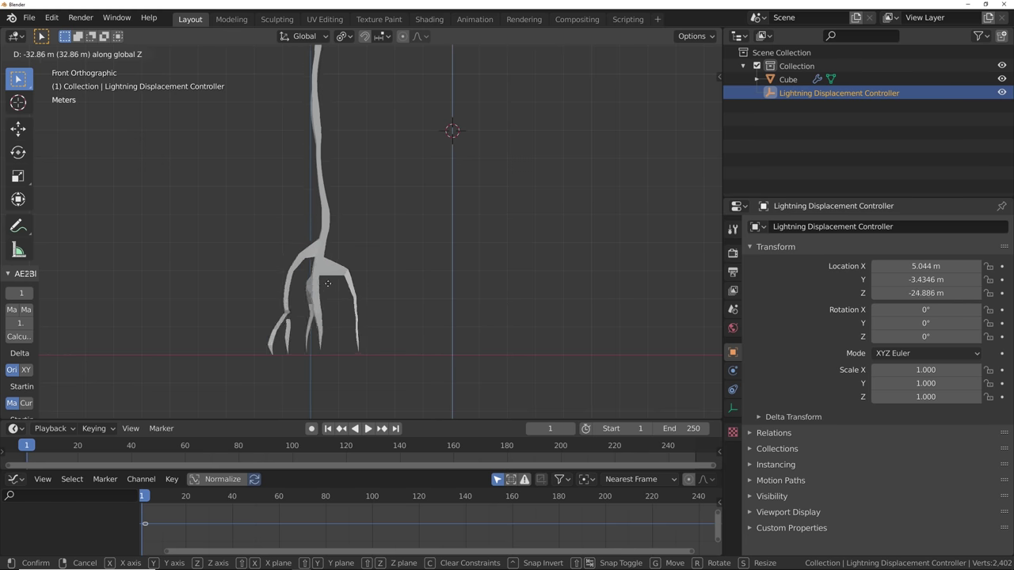
# - Keyframe the controller's location at frame 1 with Z at 7.97 m
pyautogui.press('alt+a')
pyautogui.click(477, 96)
pyautogui.click(550, 151)
pyautogui.press('i')
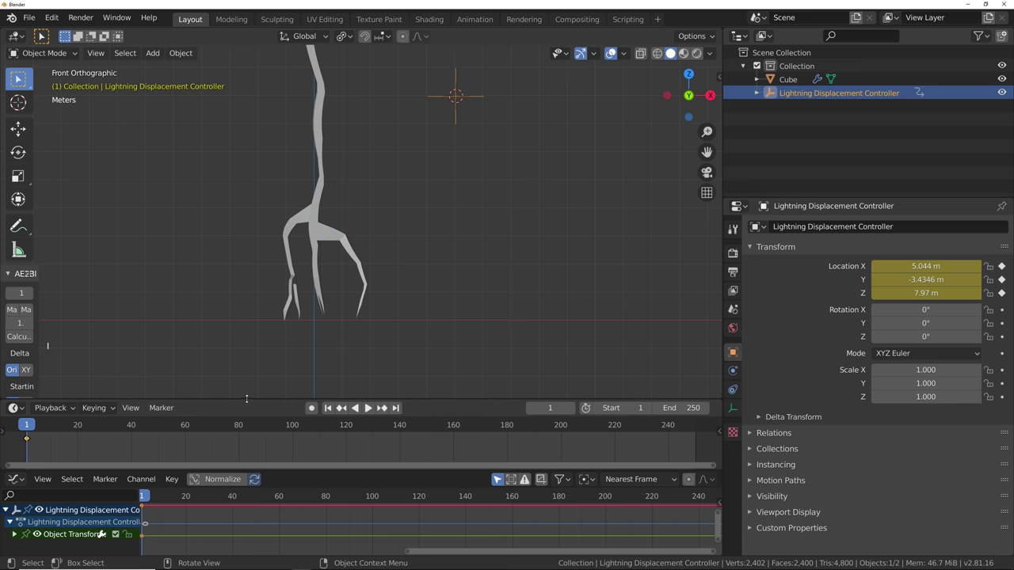
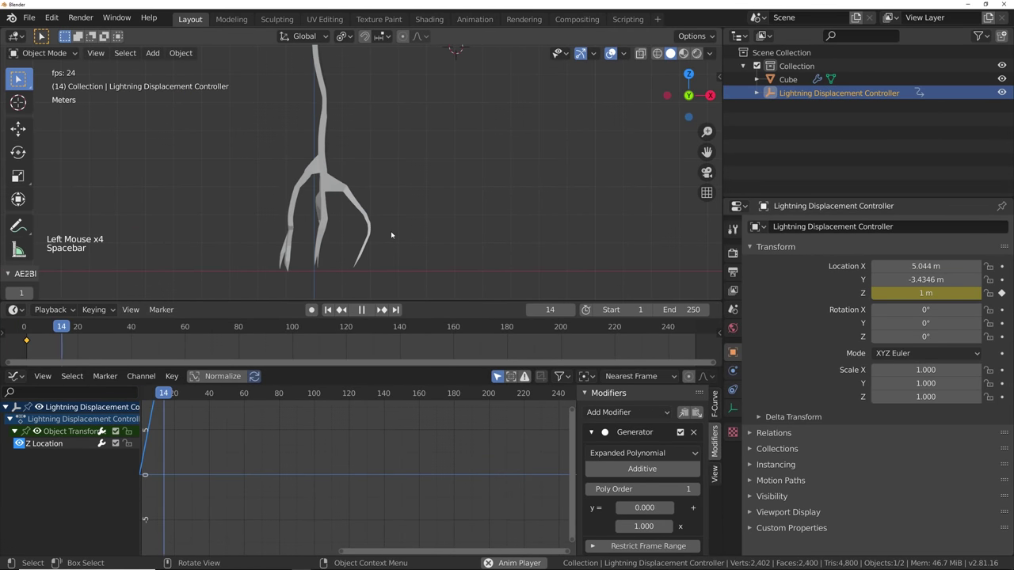
# - Set the Generator x coefficient to -1 and play back to check the controller sinks steadily
pyautogui.press('space')
pyautogui.click(333, 312)
pyautogui.click(381, 308)
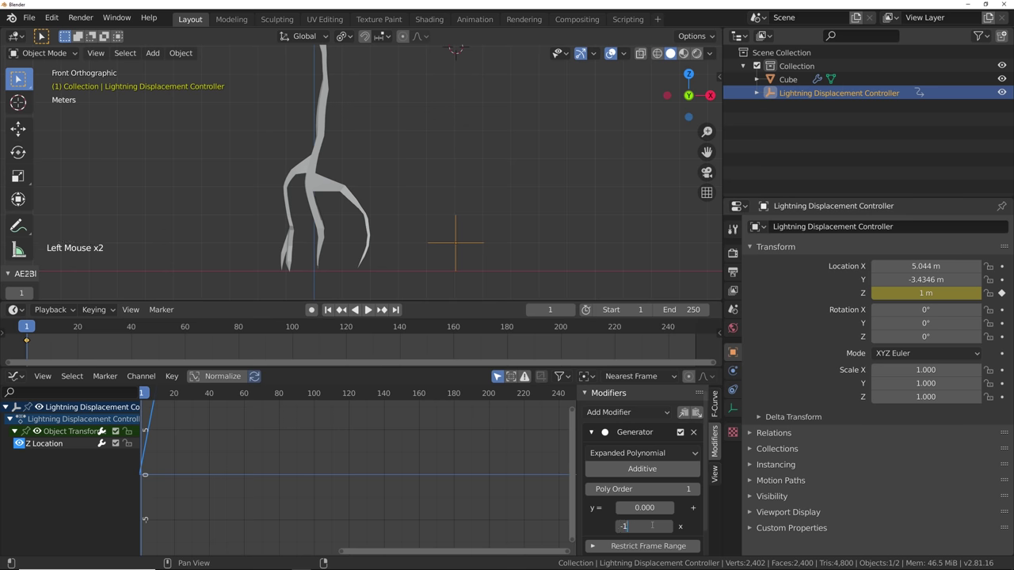
pyautogui.press('space')
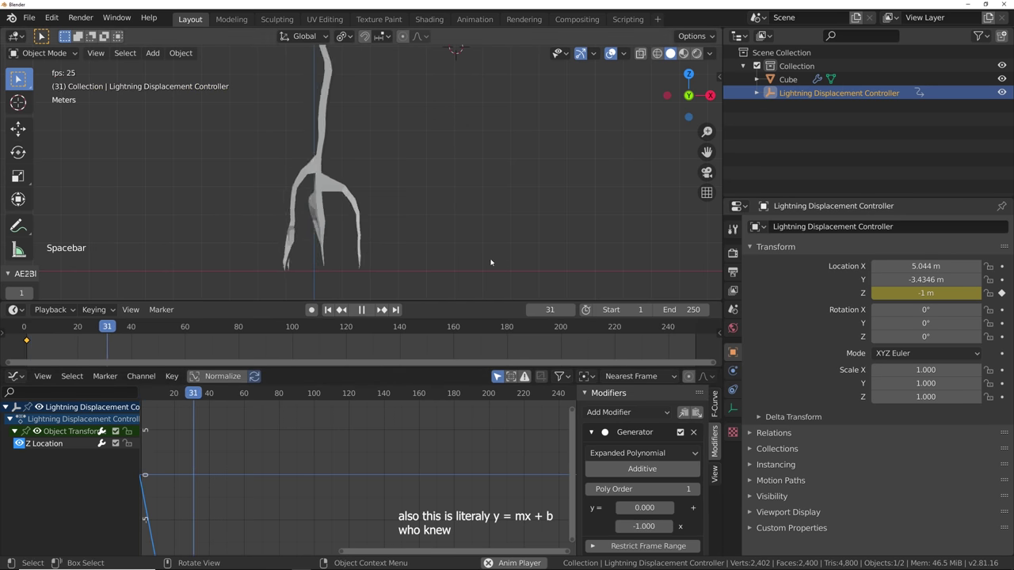
pyautogui.scroll(-3)
pyautogui.middleClick(381, 308)
pyautogui.scroll(-3)
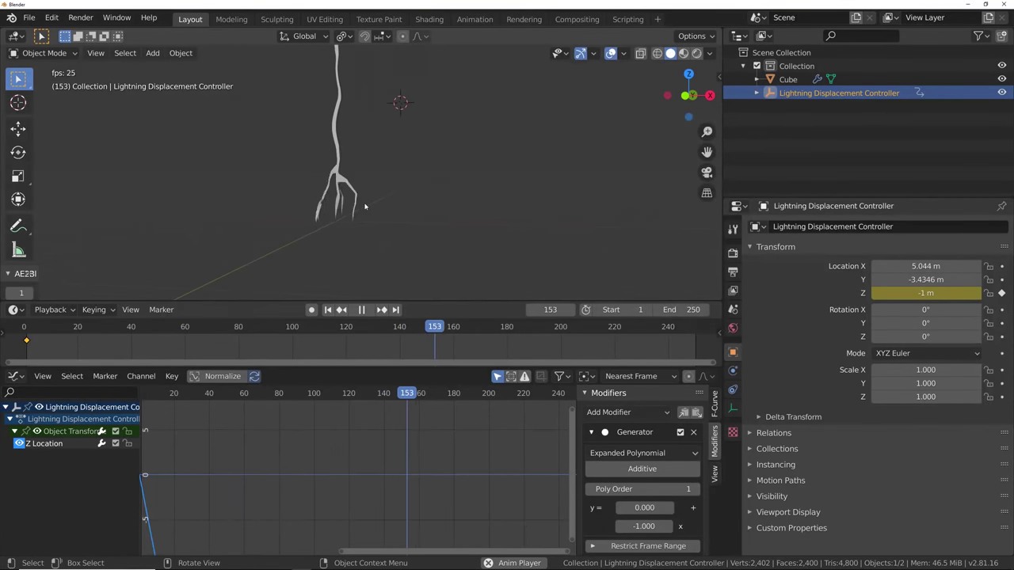
pyautogui.press('KP_3')
pyautogui.press('KP_Add')
pyautogui.press('KP_Add')
pyautogui.press('KP_1')
pyautogui.press('KP_Add')
pyautogui.press('KP_Add')
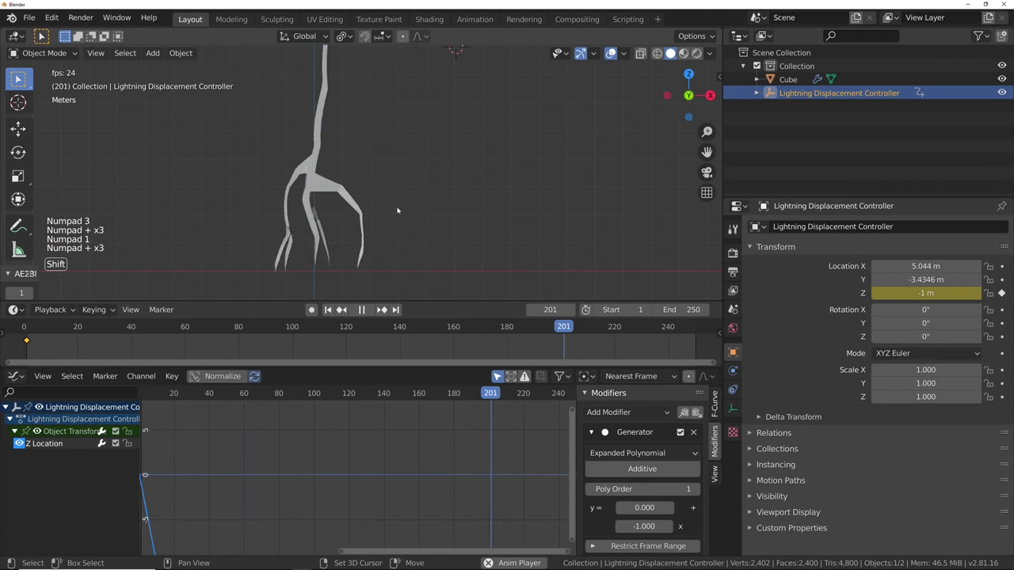
pyautogui.press('KP_1')
pyautogui.press('KP_3')
# - Select the lightning mesh to map its Displace texture coordinates to the controller object
pyautogui.click(382, 307)
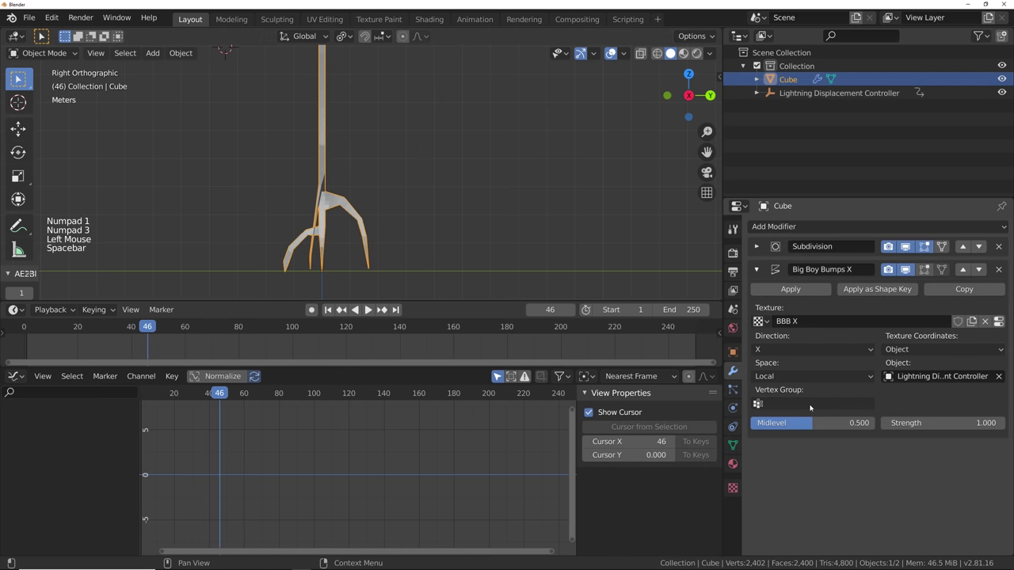
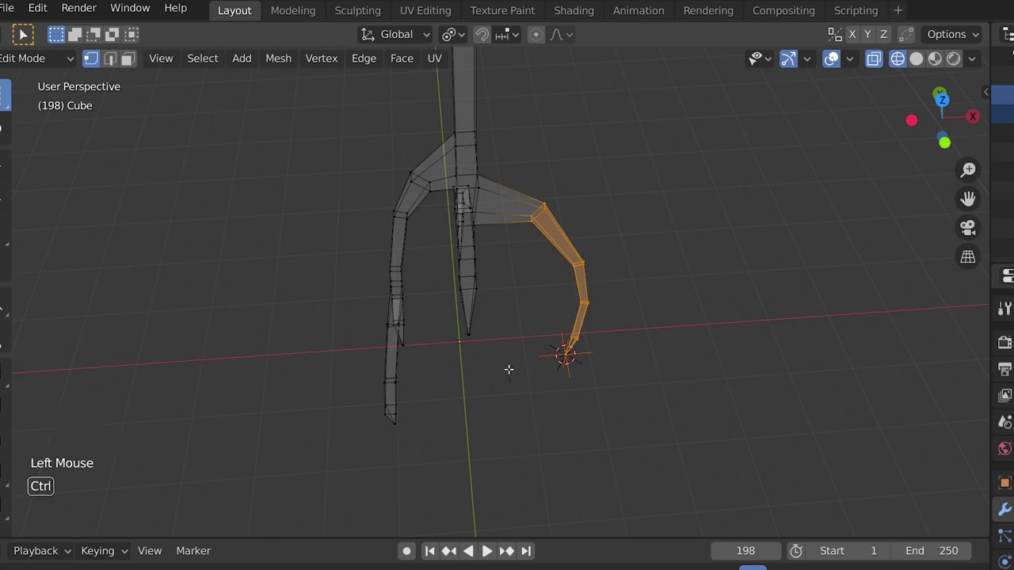
# - Hook the selected branch tip vertices to the Empty with Ctrl+H and leave Edit Mode
pyautogui.press('ctrl+h')
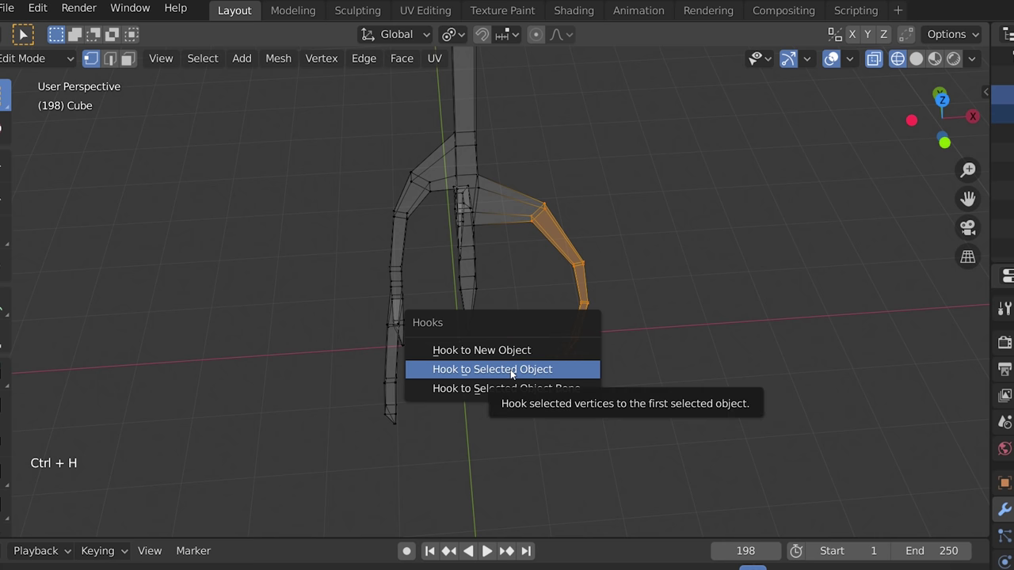
pyautogui.press('Tab')
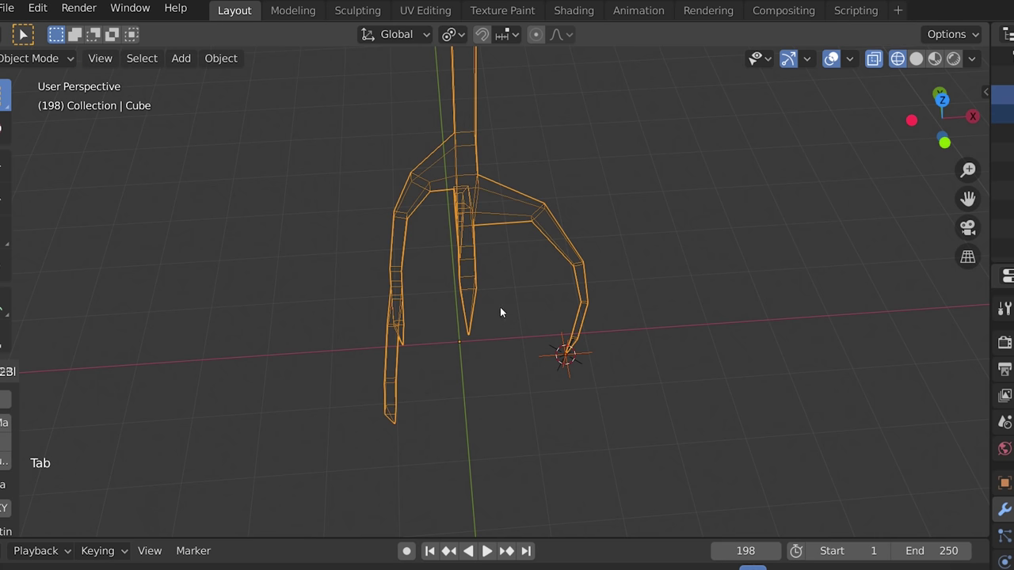
pyautogui.press('alt+a')
pyautogui.press('z')
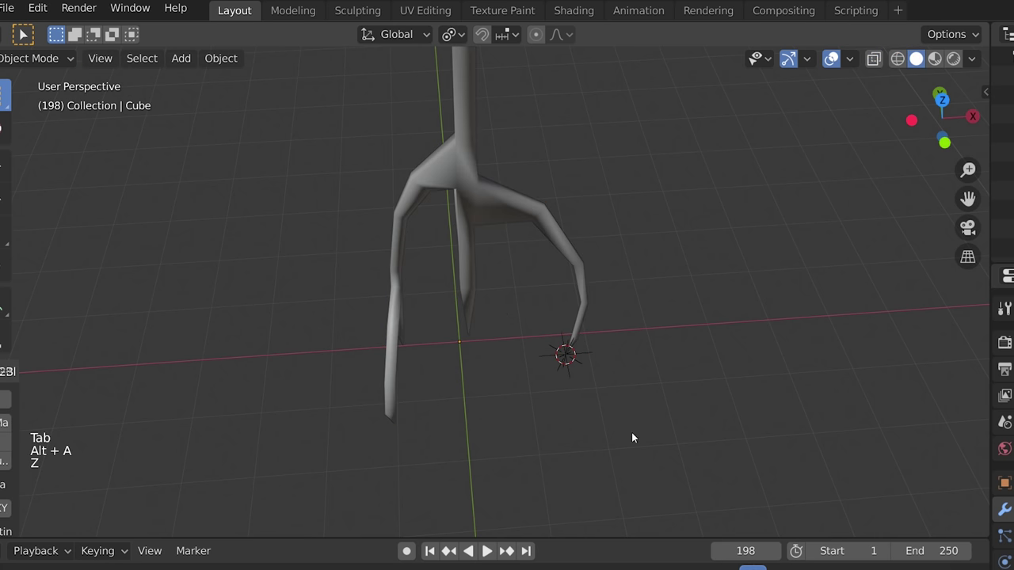
# - Grab the Empty and move it to test that the hooked branch tip follows
pyautogui.click(591, 355)
pyautogui.press('g')
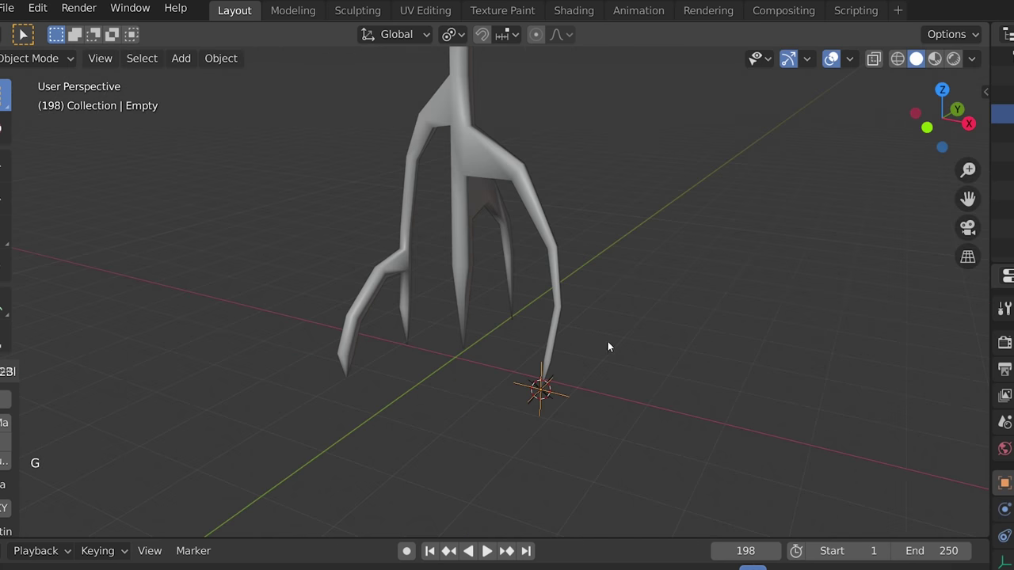
pyautogui.press('g')
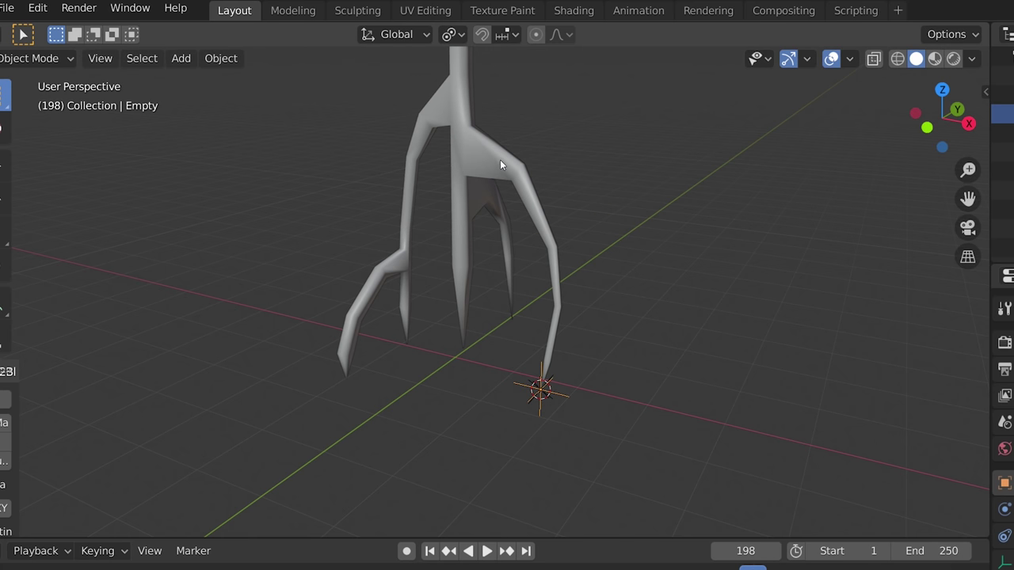
pyautogui.click(473, 162)
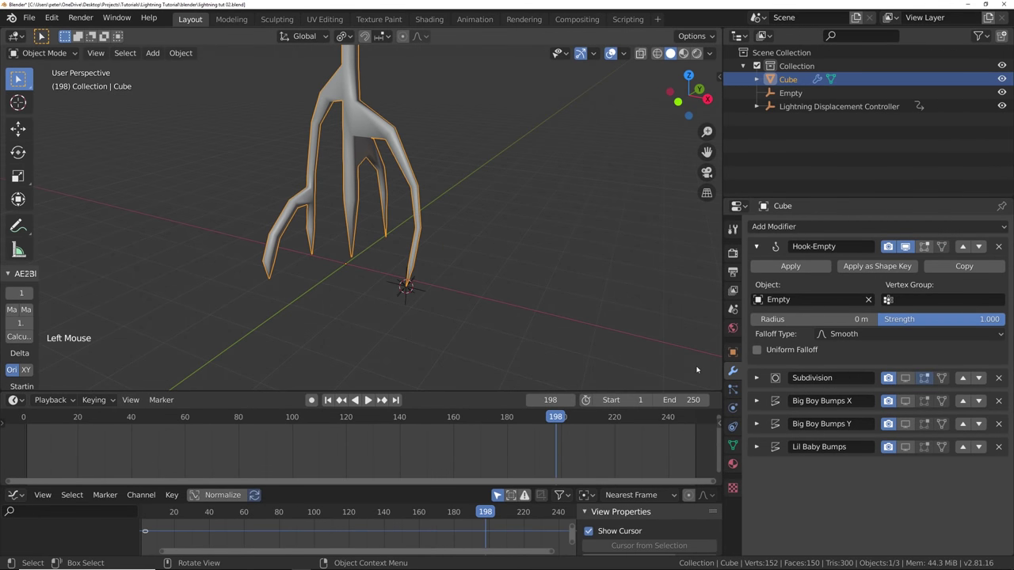
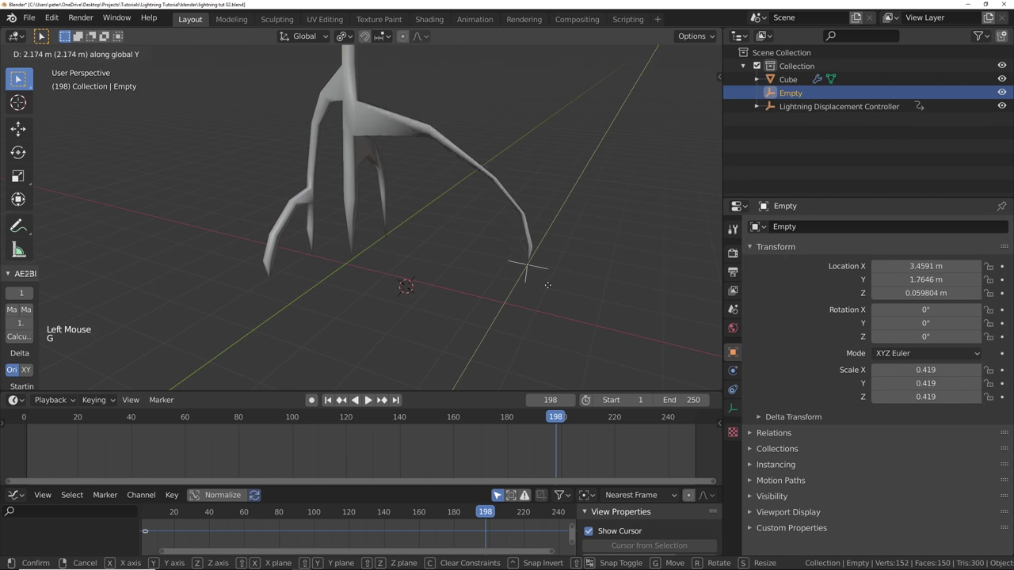
# - Move the Empty along one axis to X 1.76 m, dragging the branch tip with it
pyautogui.middleClick(382, 302)
pyautogui.middleClick(447, 311)
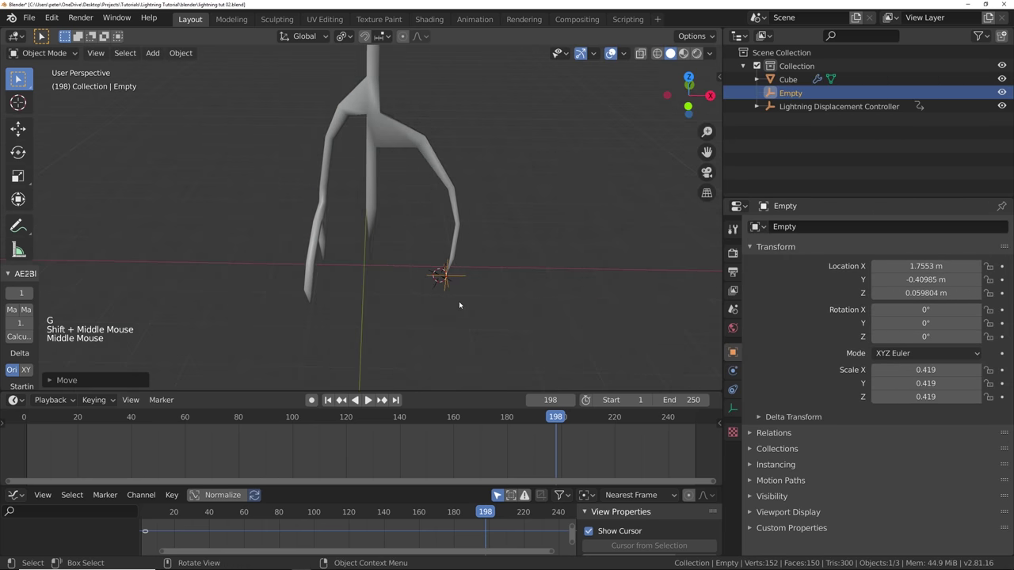
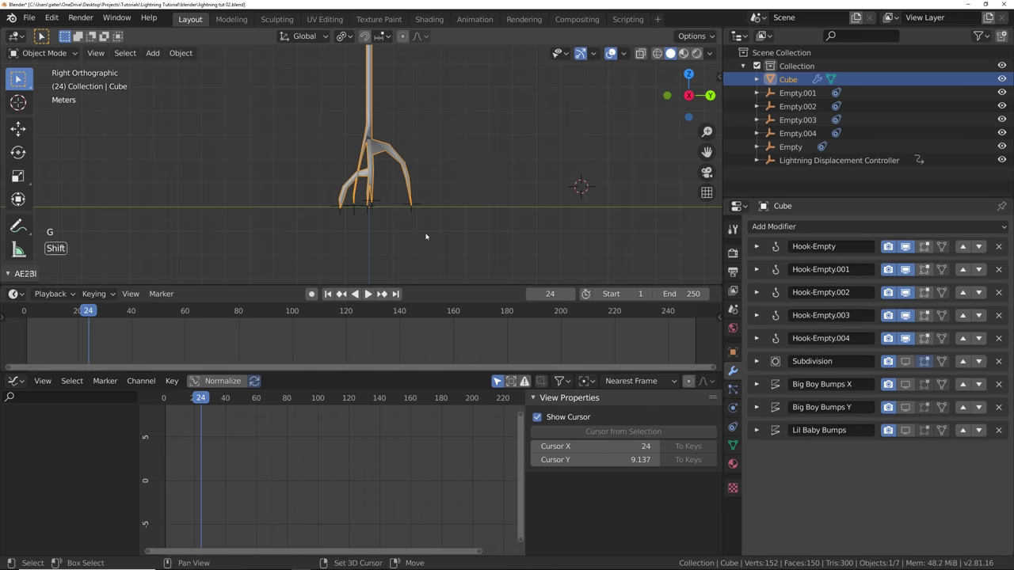
# - Select the five hook empties plus the Cube and parent them to the Cube with Ctrl+P
pyautogui.click(414, 214)
pyautogui.click(384, 202)
pyautogui.doubleClick(373, 215)
pyautogui.doubleClick(358, 211)
pyautogui.click(344, 214)
pyautogui.click(377, 118)
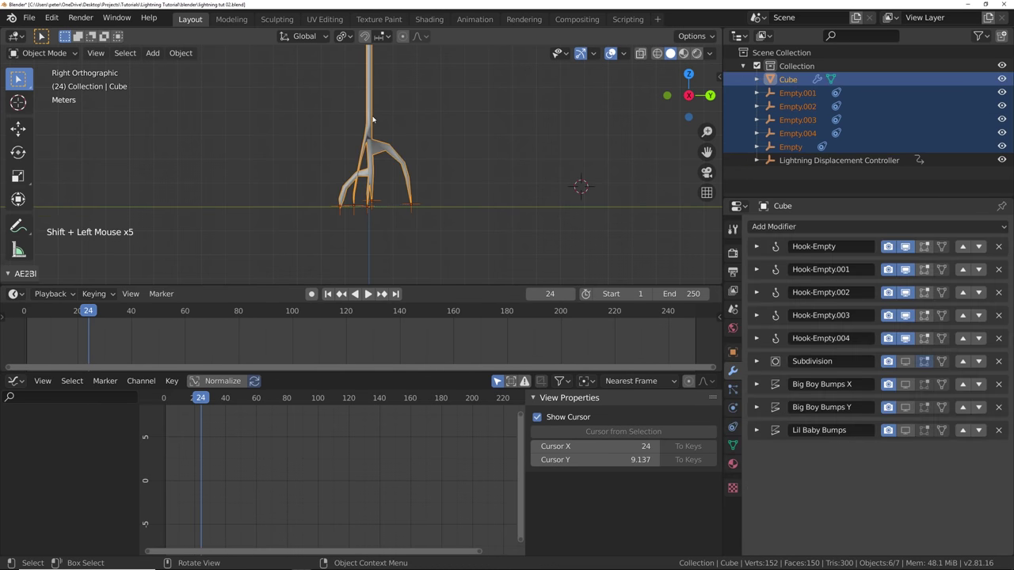
pyautogui.press('ctrl+p')
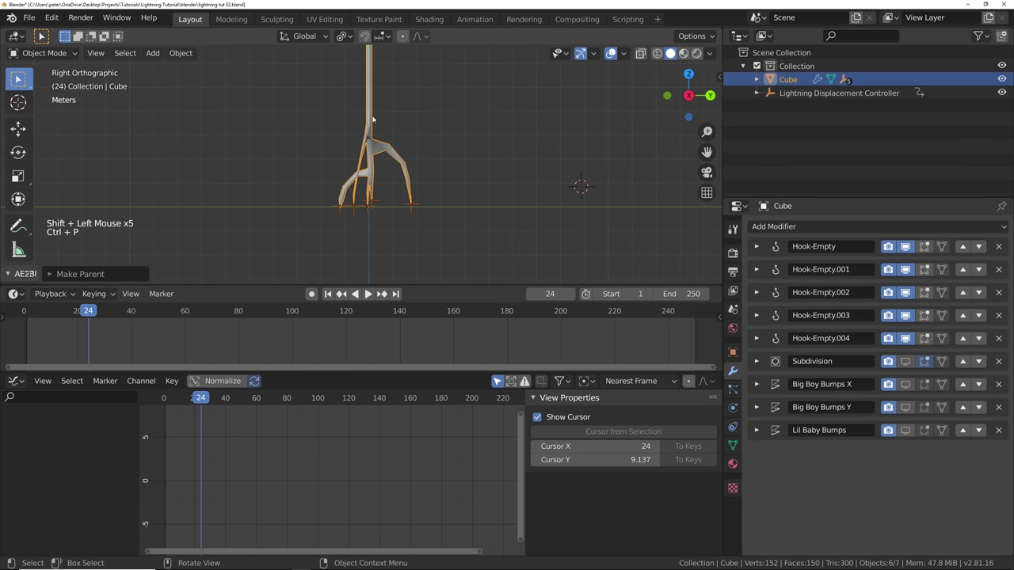
pyautogui.click(378, 117)
# - Clear the selection, pick Empty.004 and zoom the view onto it
pyautogui.press('g')
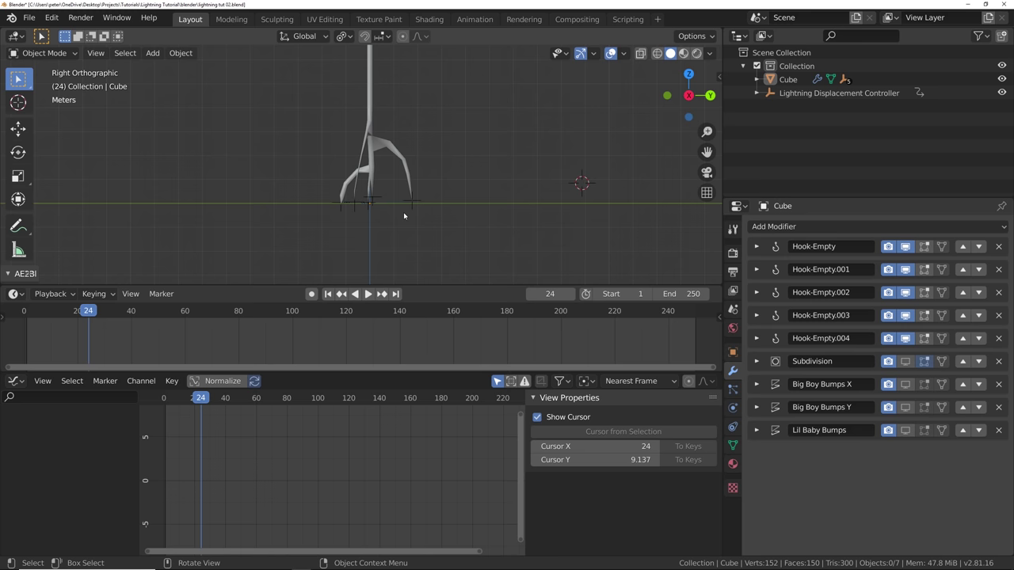
pyautogui.click(418, 208)
pyautogui.press('KP_Decimal')
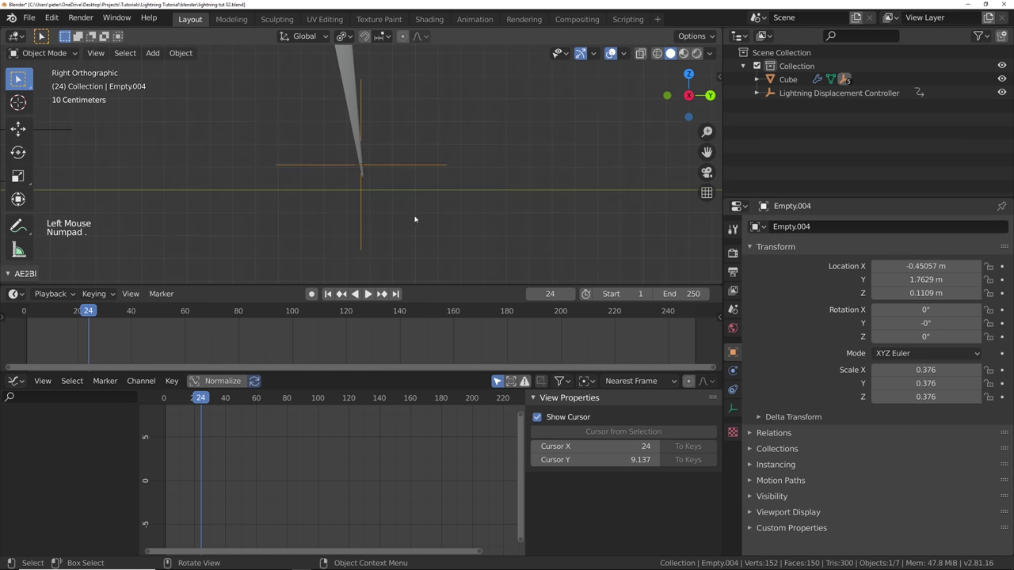
# - Insert a Location keyframe on Empty.004 and preview playback with X noise scale 81.1, strength 2
pyautogui.click(333, 292)
pyautogui.press('i')
pyautogui.middleClick(475, 198)
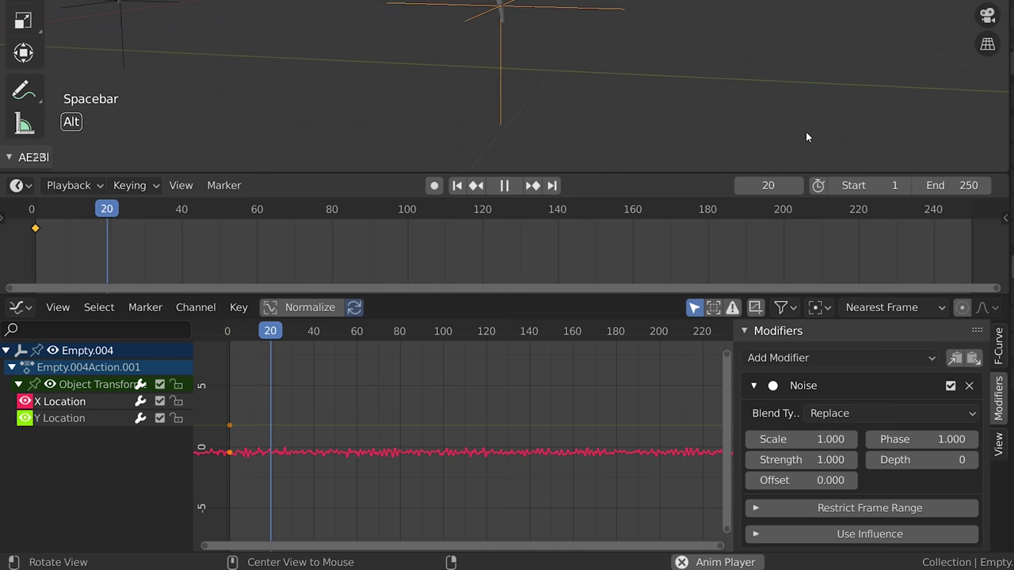
pyautogui.press('shift+space')
pyautogui.middleClick(457, 236)
pyautogui.middleClick(450, 231)
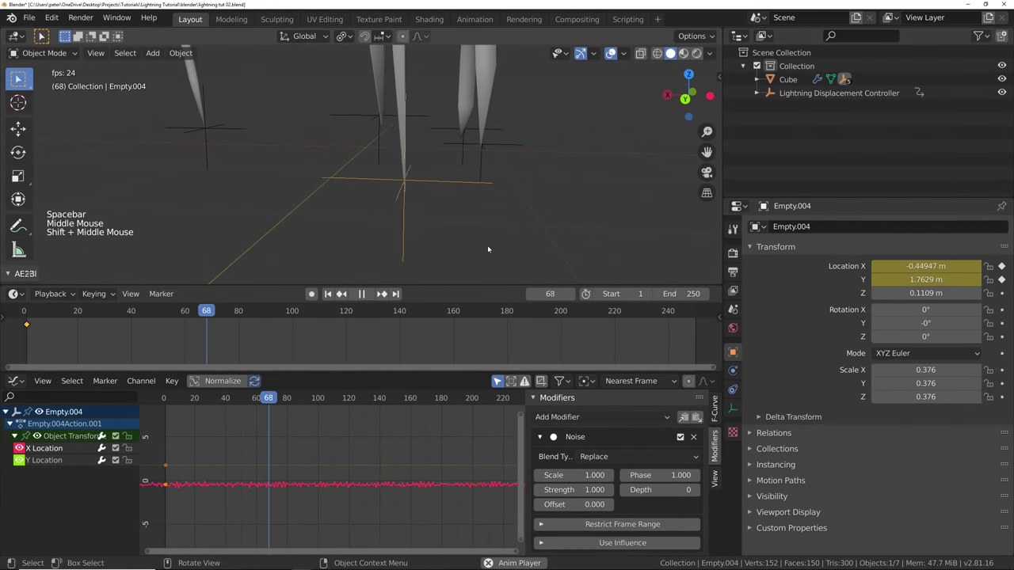
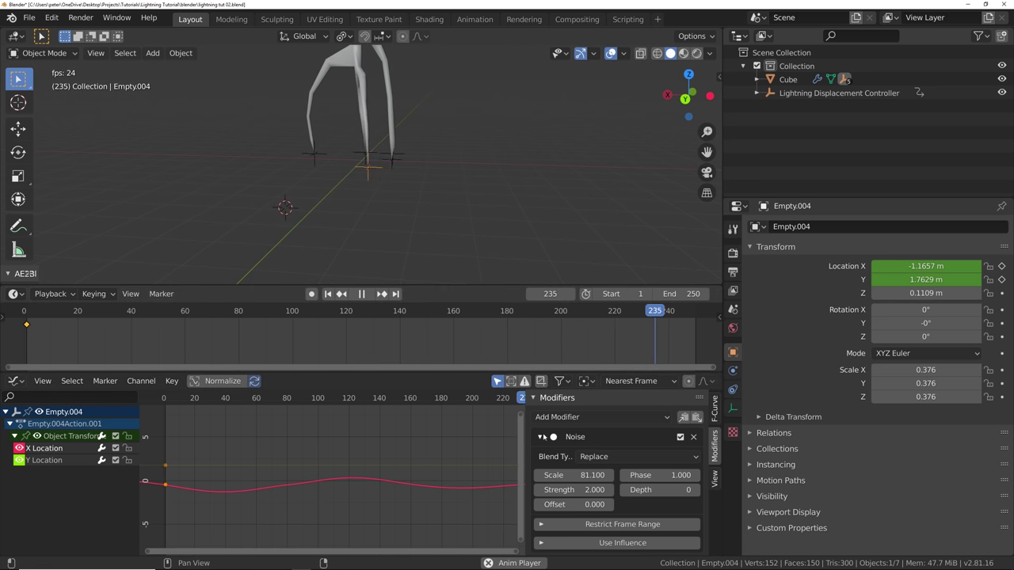
# - Add a Stepped Interpolation modifier with step size 38.3 to the X Location curve
pyautogui.click(544, 436)
pyautogui.click(561, 415)
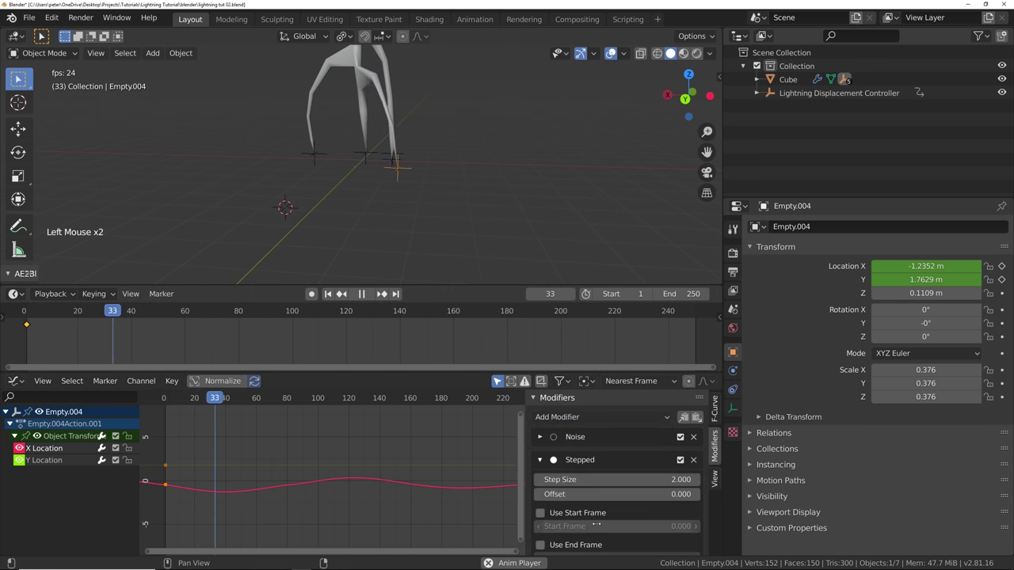
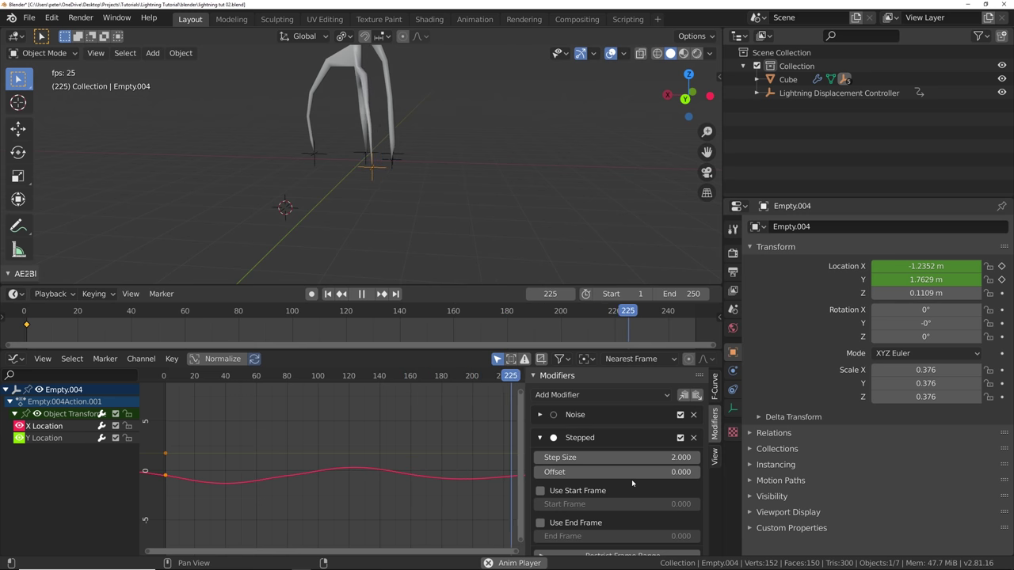
pyautogui.click(635, 488)
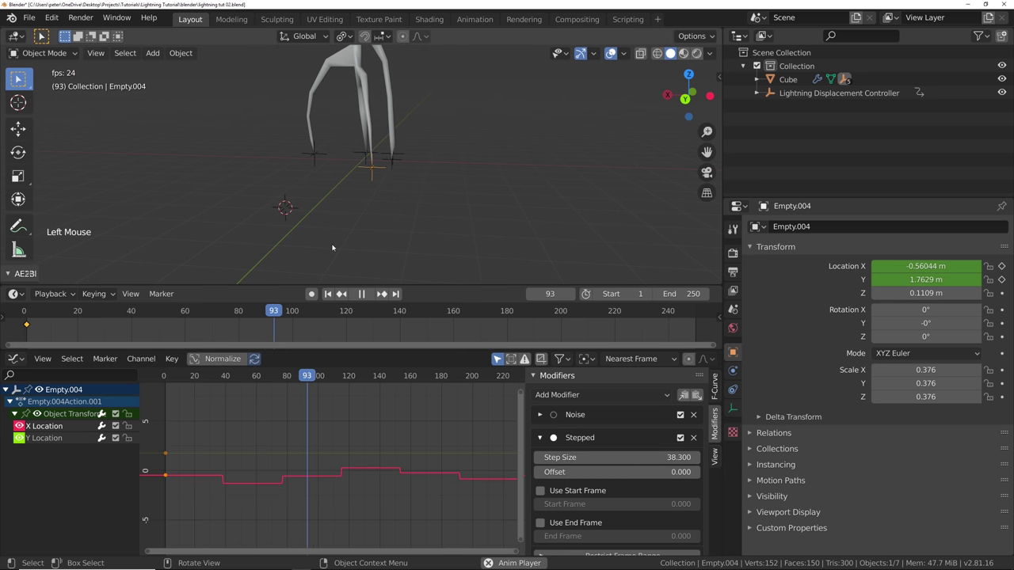
pyautogui.middleClick(420, 241)
pyautogui.middleClick(395, 253)
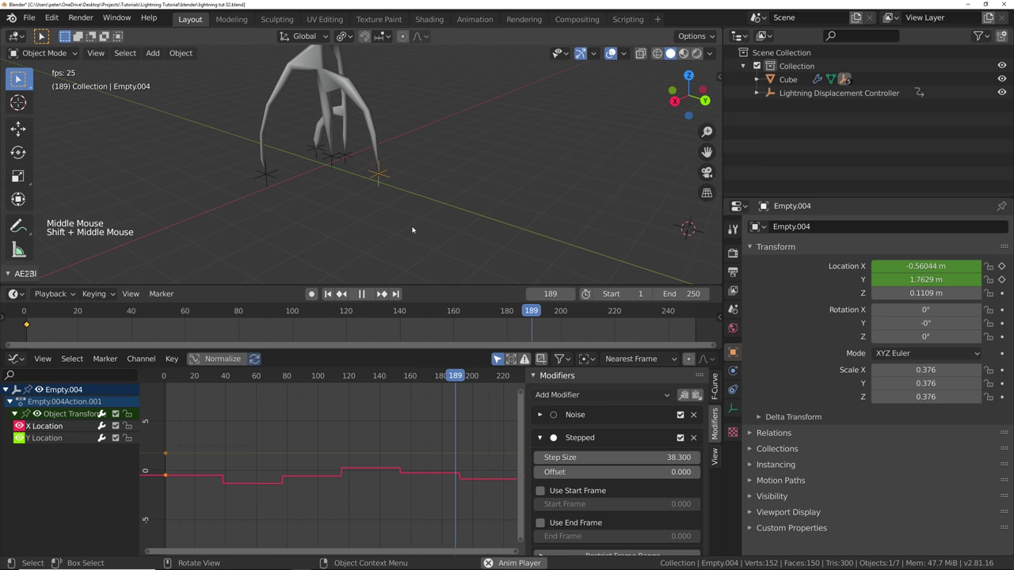
pyautogui.click(546, 442)
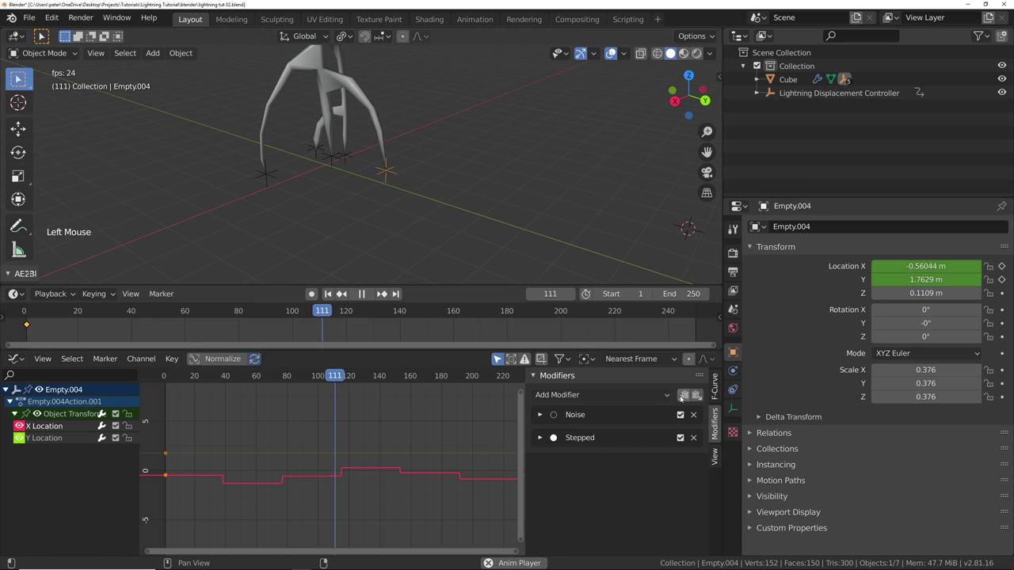
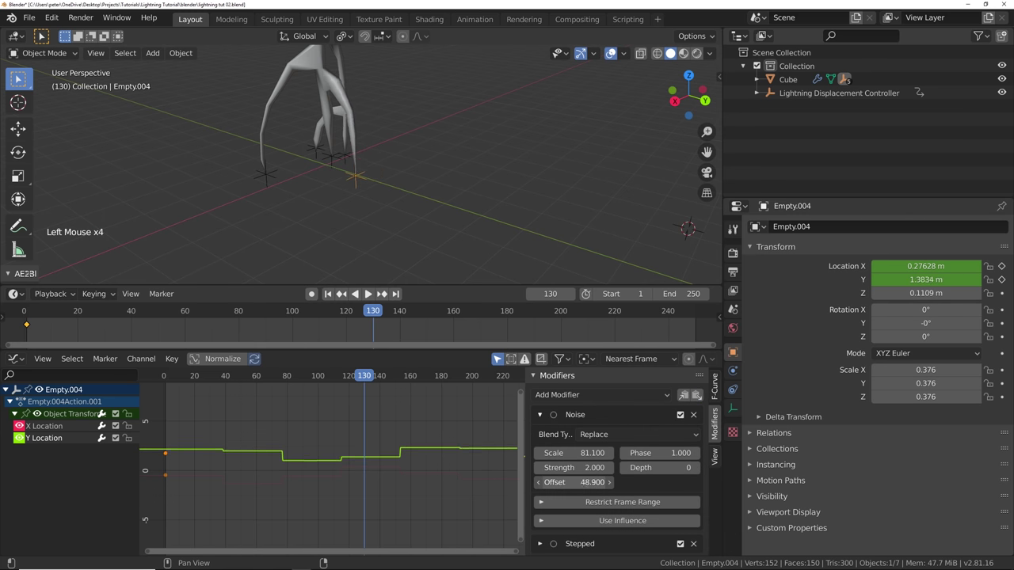
# - Play and stop the animation to preview Empty.004's stepped jitter
pyautogui.press('space')
pyautogui.middleClick(388, 177)
pyautogui.middleClick(426, 212)
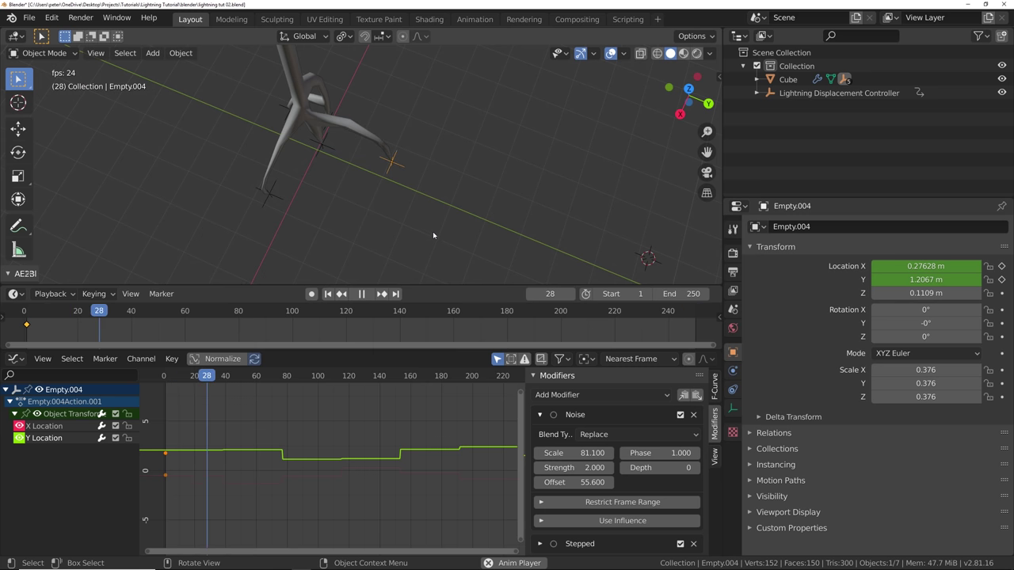
pyautogui.press('space')
# - Give the Y Location curve Noise (scale 81.1, strength 2, offset 55.6) and Stepped 38.3
pyautogui.click(623, 520)
pyautogui.middleClick(626, 523)
pyautogui.click(624, 514)
pyautogui.middleClick(630, 517)
pyautogui.click(543, 546)
pyautogui.middleClick(580, 526)
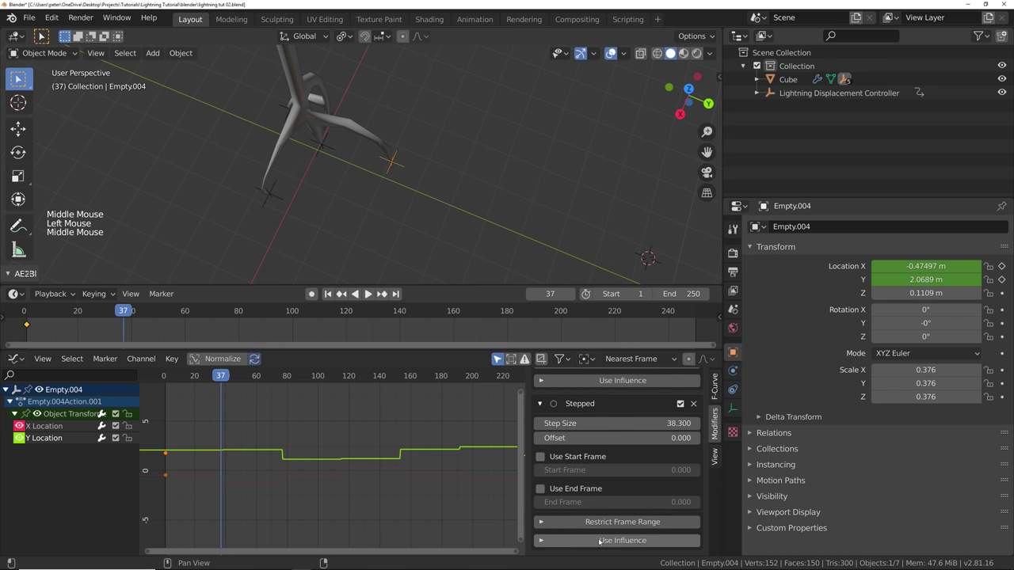
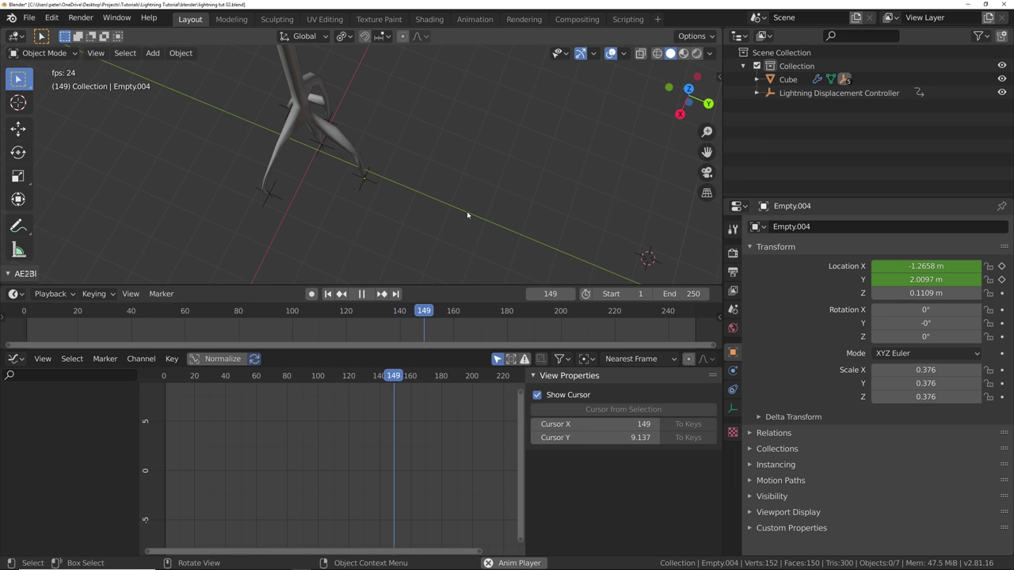
# - Preview playback again, then copy the curve's Noise and Stepped F-modifiers
pyautogui.click(409, 164)
pyautogui.press('space')
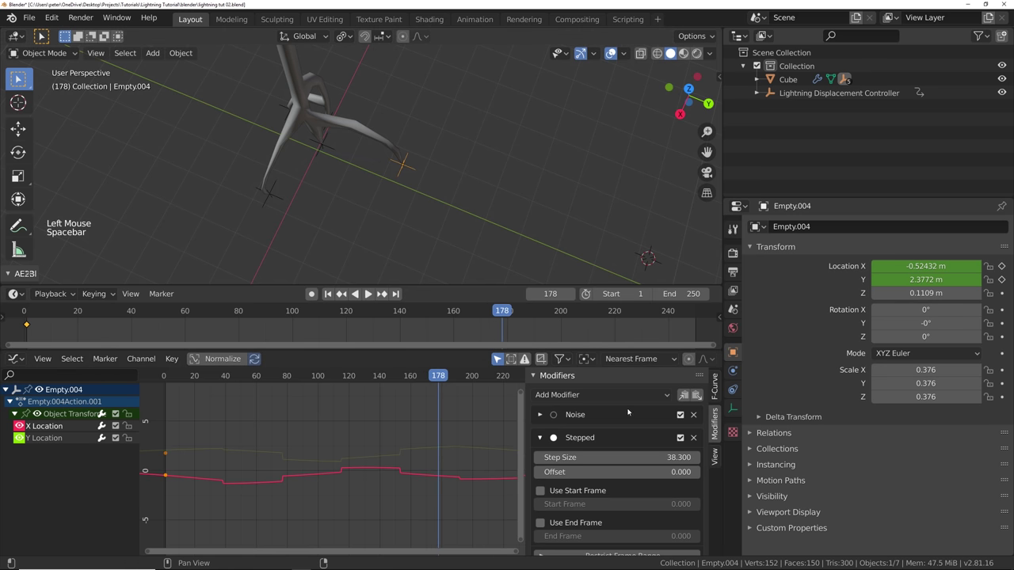
pyautogui.click(541, 439)
pyautogui.click(688, 396)
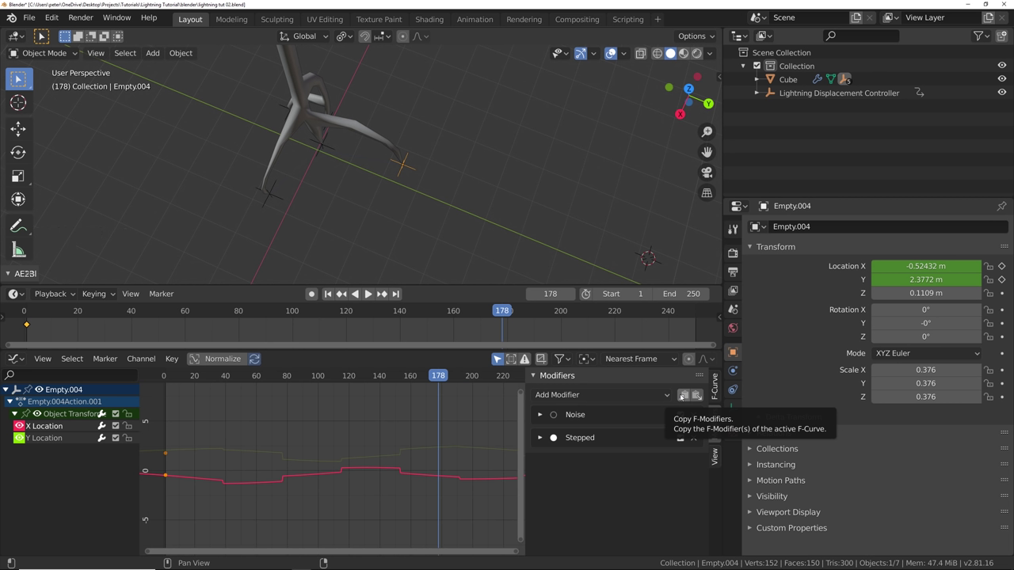
# - Select the original Empty and insert a Location keyframe on it
pyautogui.click(373, 269)
pyautogui.click(336, 296)
pyautogui.press('i')
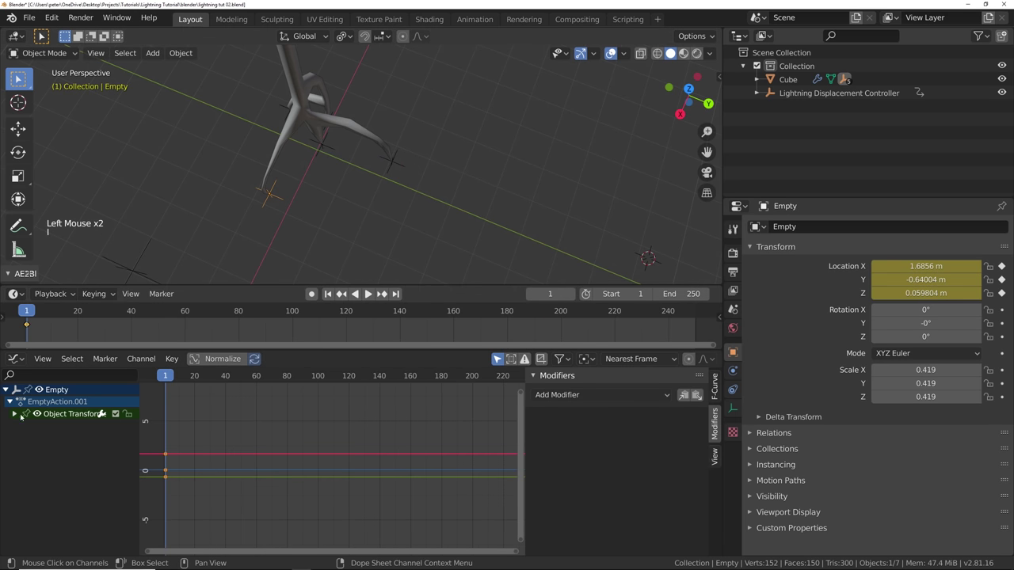
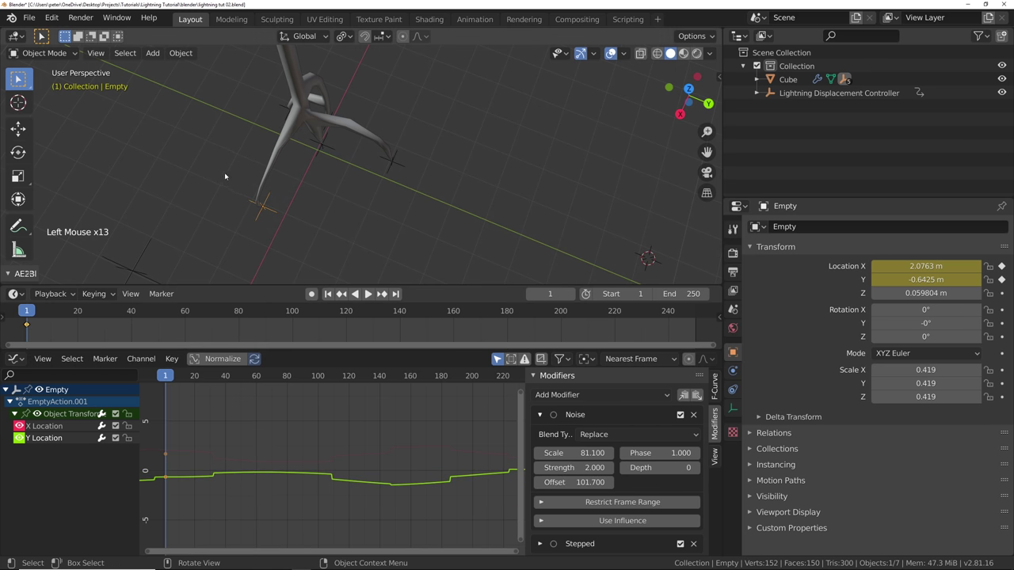
# - Paste the Noise and Stepped modifiers onto Empty's curves with noise offset 101.7, then select Empty.003
pyautogui.middleClick(280, 192)
pyautogui.click(686, 398)
pyautogui.middleClick(408, 191)
pyautogui.click(329, 185)
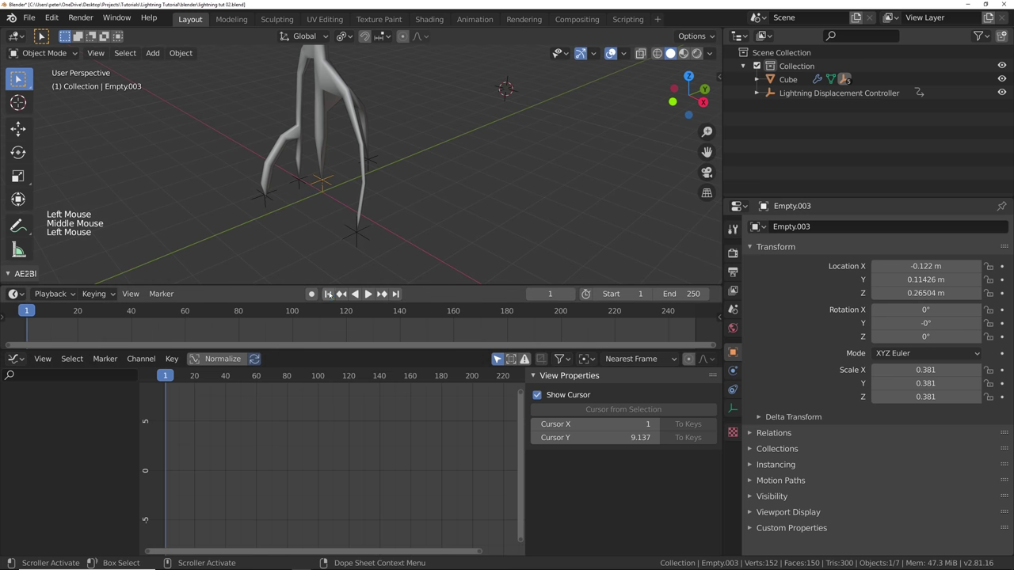
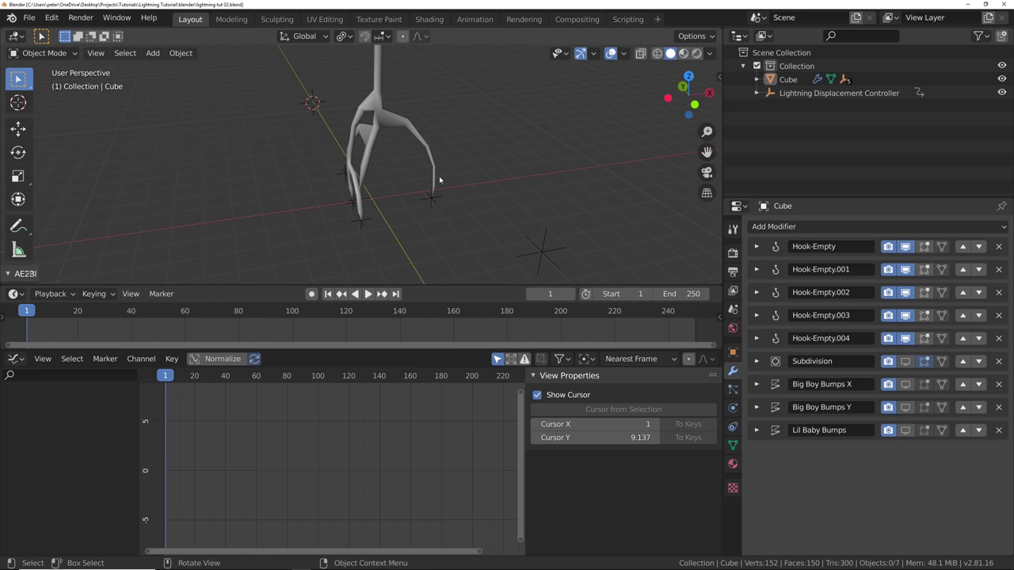
# - Inspect the branching lightning from front orthographic and orbit back to perspective
pyautogui.middleClick(503, 255)
pyautogui.press('KP_3')
pyautogui.press('KP_1')
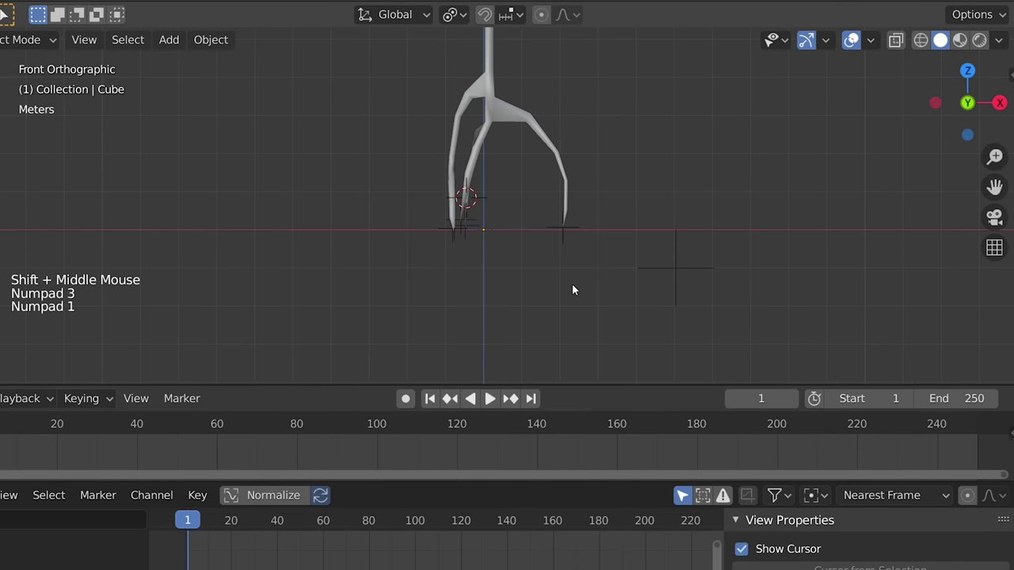
pyautogui.press('space')
pyautogui.press('shift+a')
pyautogui.click(632, 232)
pyautogui.middleClick(632, 232)
pyautogui.press('g')
pyautogui.press('s')
pyautogui.press('g')
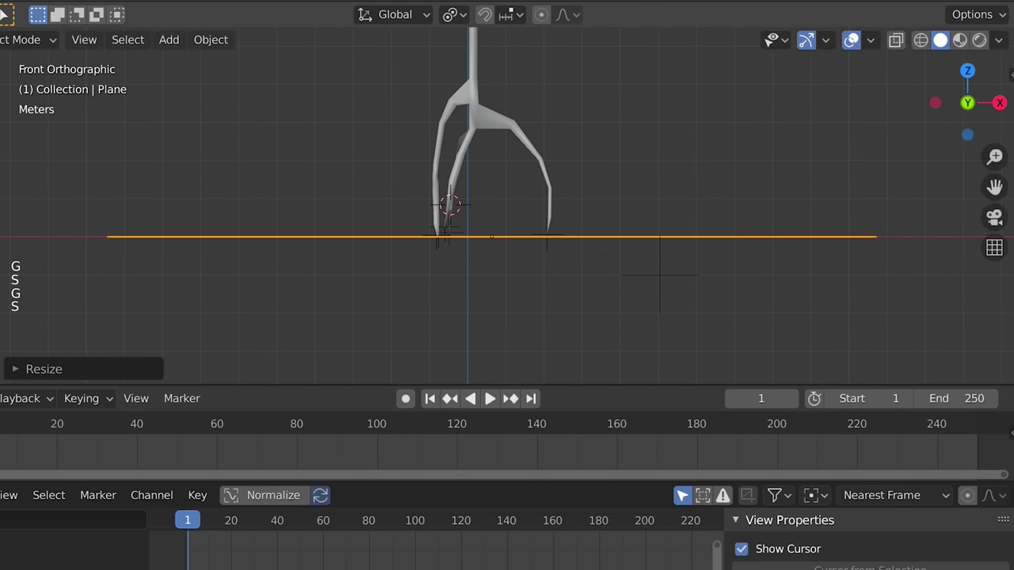
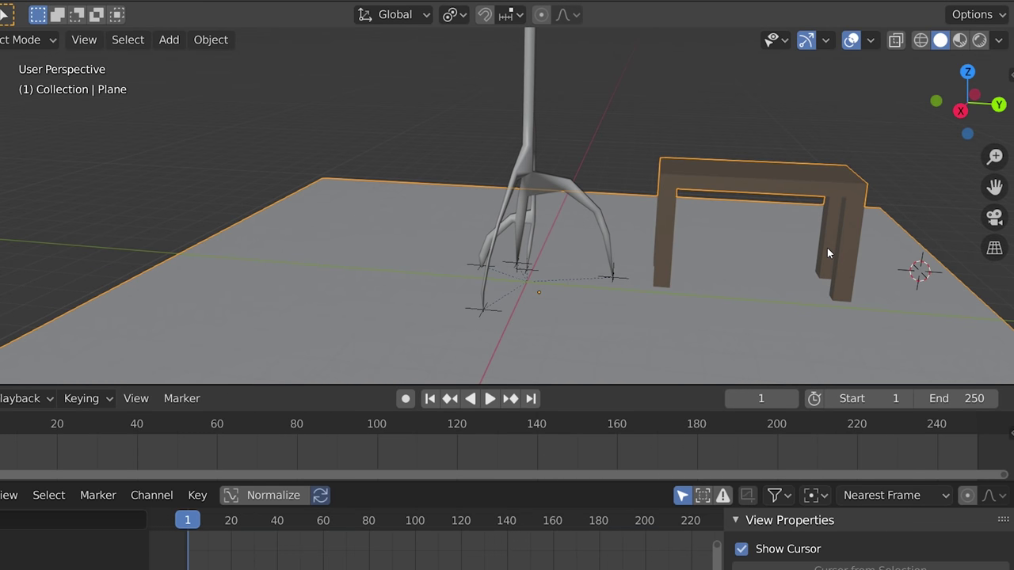
# - Select the lightning Cube and show its Object Constraint properties
pyautogui.click(433, 232)
pyautogui.click(464, 212)
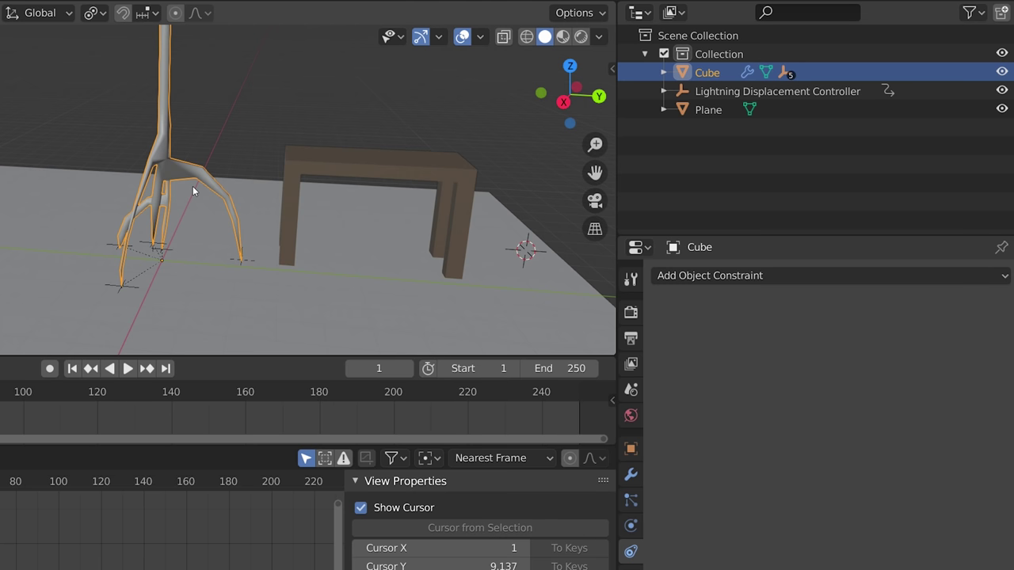
# - Enable the Copy Attributes add-on and copy constraints to the branch empties with Ctrl+C
pyautogui.click(63, 22)
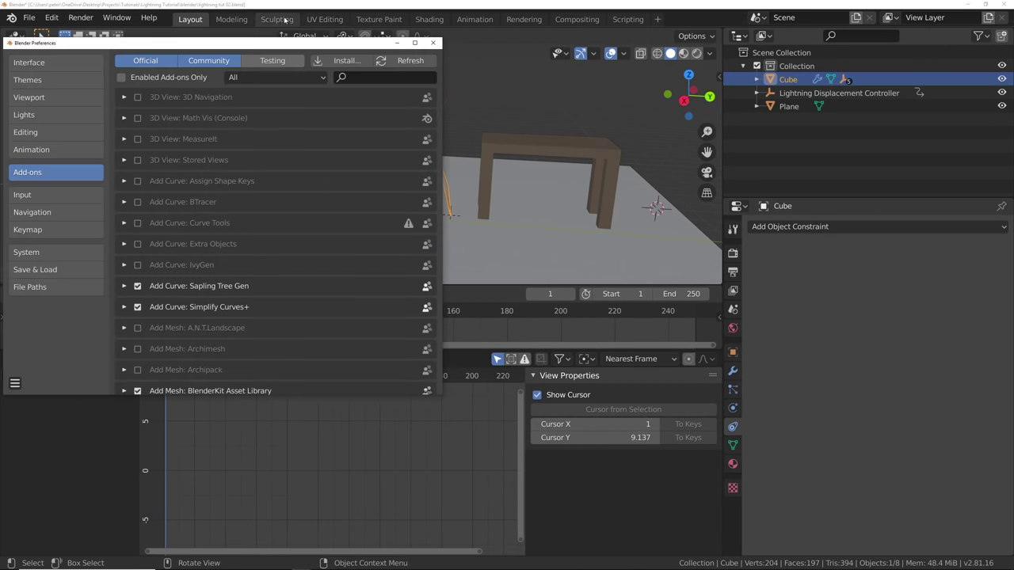
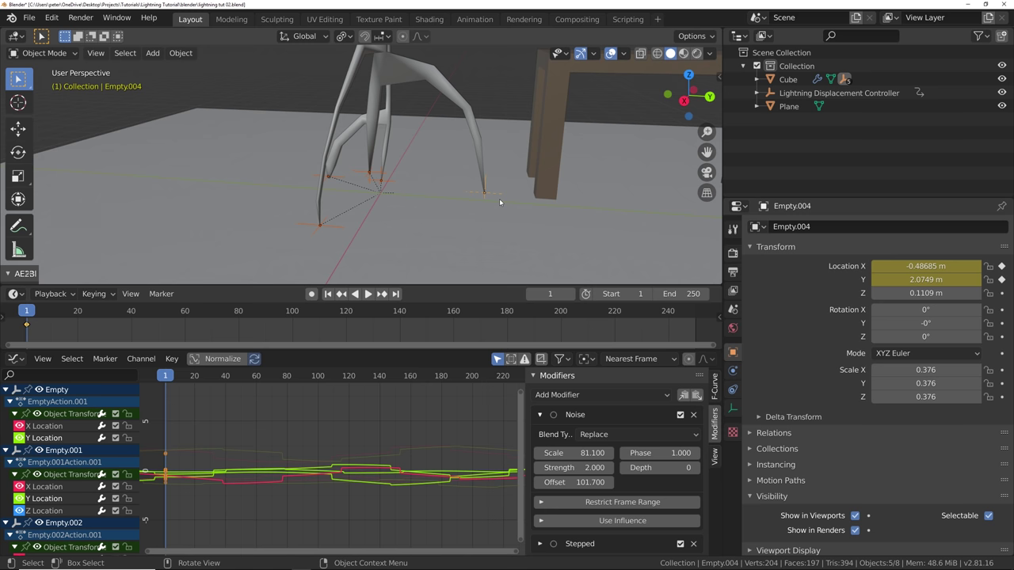
pyautogui.press('ctrl+c')
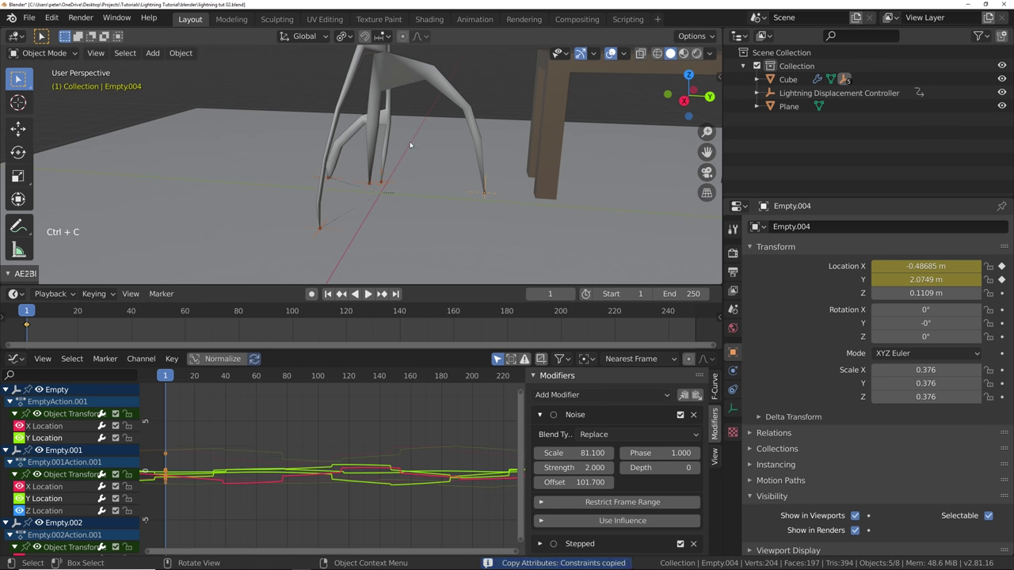
pyautogui.scroll(-3)
pyautogui.middleClick(427, 164)
# - Lift the lightning Cube above the table and show its hook, subdivision and bump modifier stack
pyautogui.click(343, 105)
pyautogui.press('g')
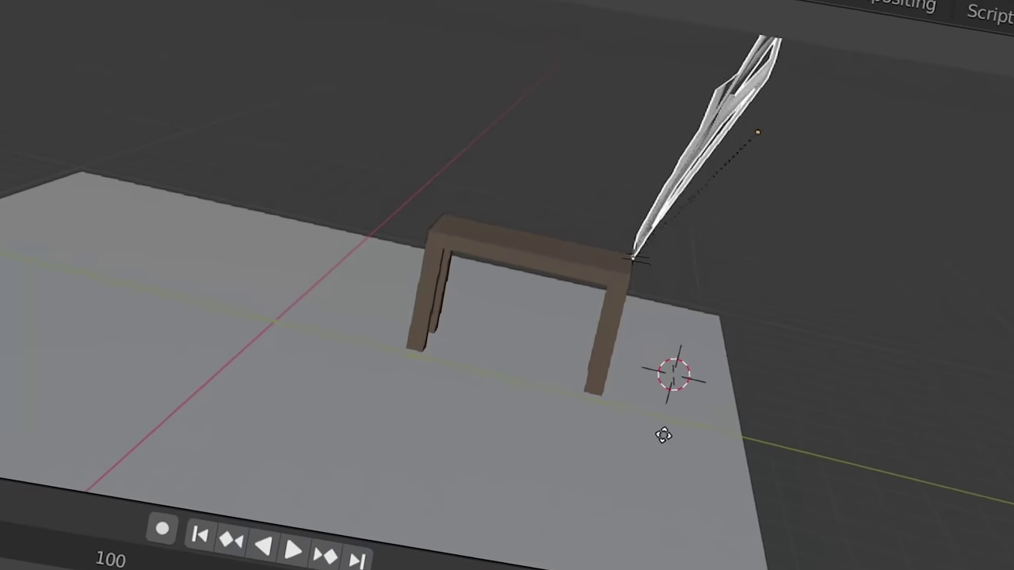
pyautogui.press('alt+a')
pyautogui.click(354, 128)
pyautogui.doubleClick(735, 373)
pyautogui.click(914, 365)
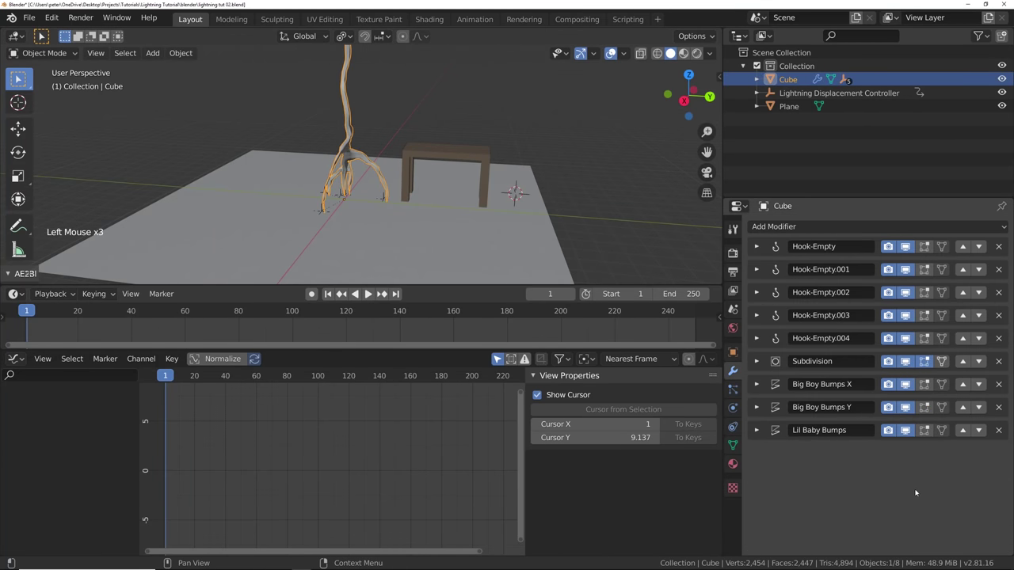
# - Play the animated lightning, cancel a stray move, and show the Eevee render settings for Bloom
pyautogui.press('space')
pyautogui.press('alt+a')
pyautogui.click(350, 110)
pyautogui.press('g')
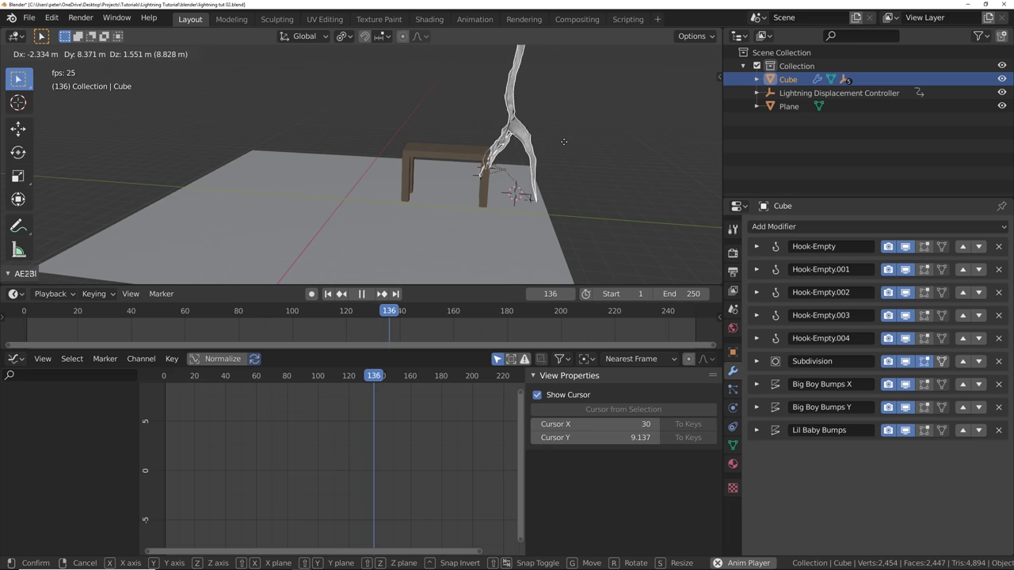
pyautogui.press('space')
pyautogui.click(334, 296)
pyautogui.click(732, 256)
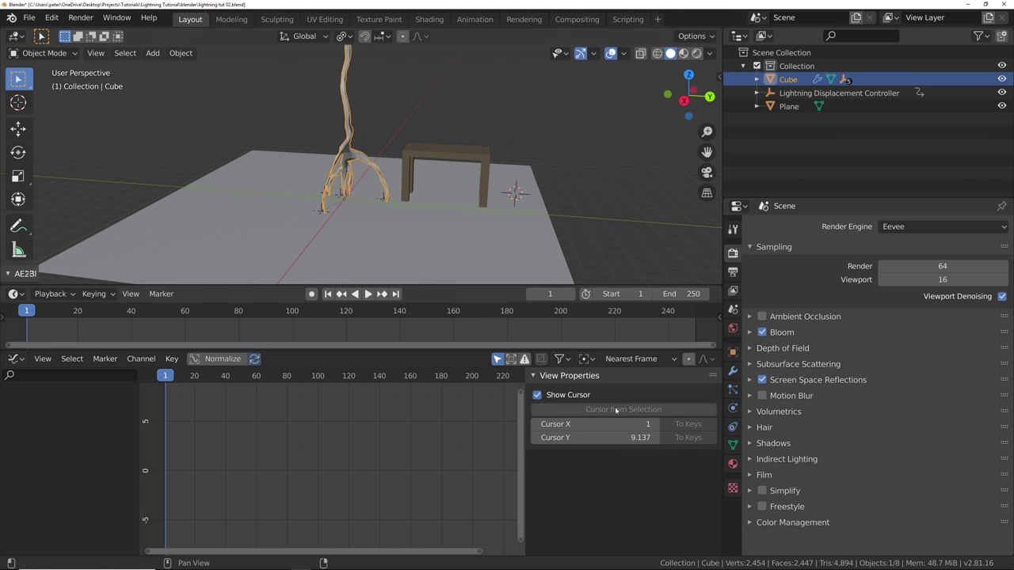
# - Show the lightning Cube's Material Properties, ready for the new Lightning material
pyautogui.click(733, 466)
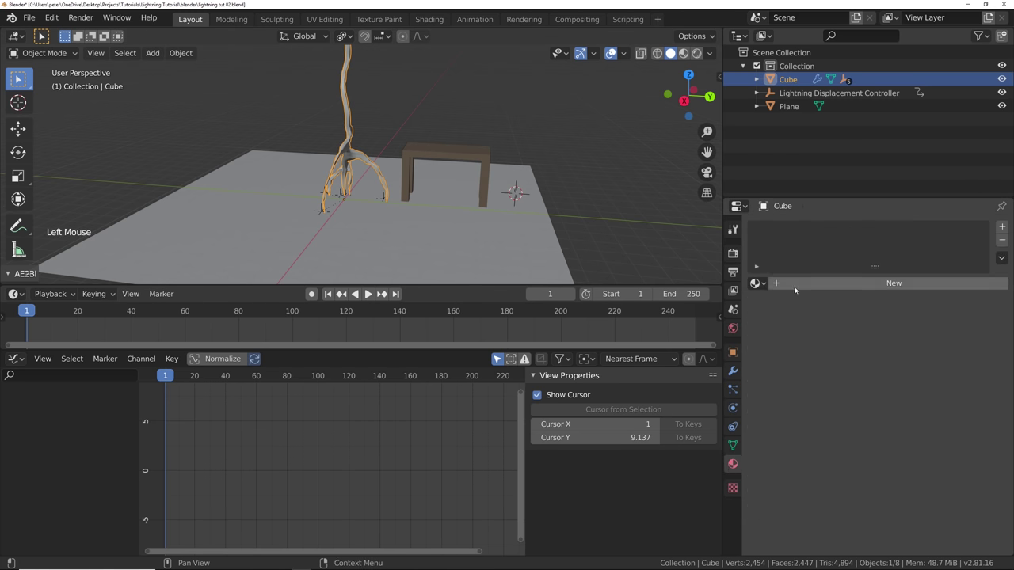
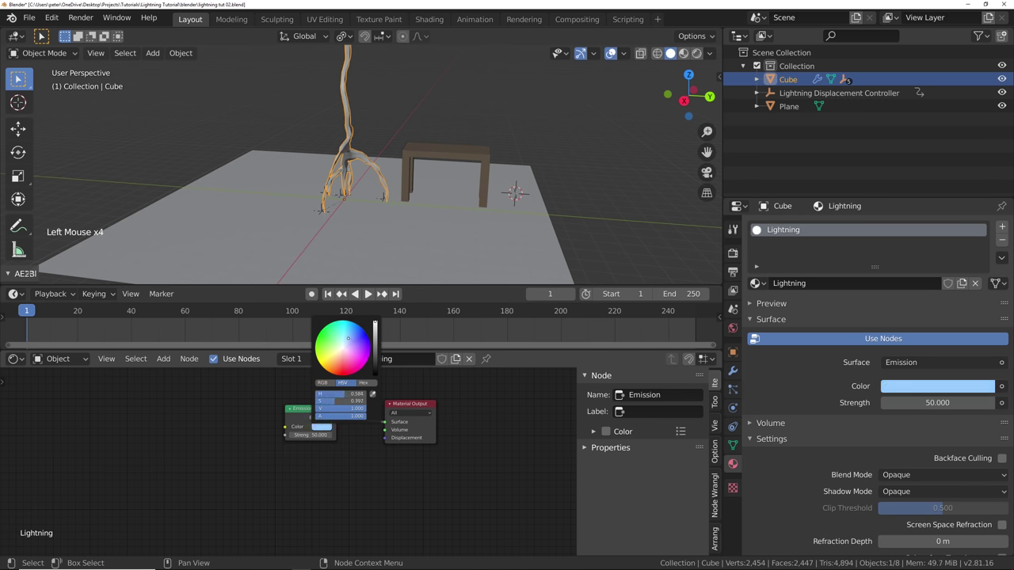
# - Switch to Rendered shading and play the animation to see the pale blue glow
pyautogui.press('z')
pyautogui.press('alt+a')
pyautogui.middleClick(333, 213)
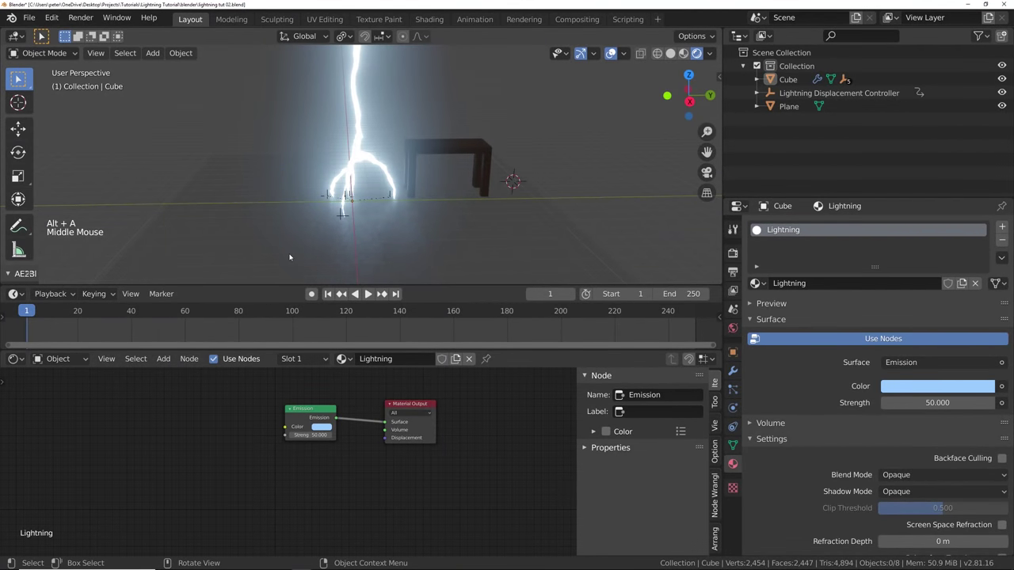
pyautogui.press('space')
pyautogui.click(331, 298)
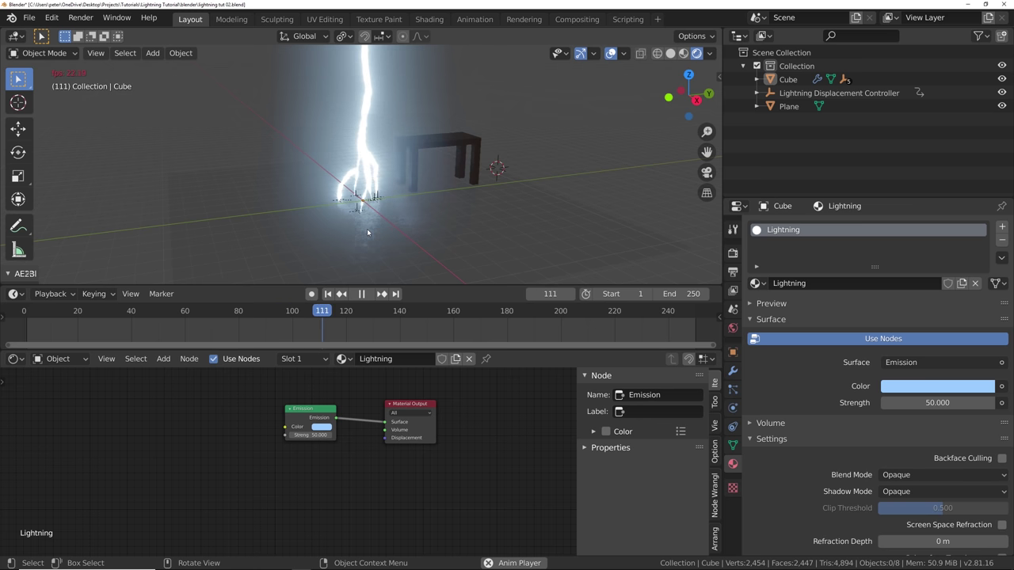
pyautogui.press('space')
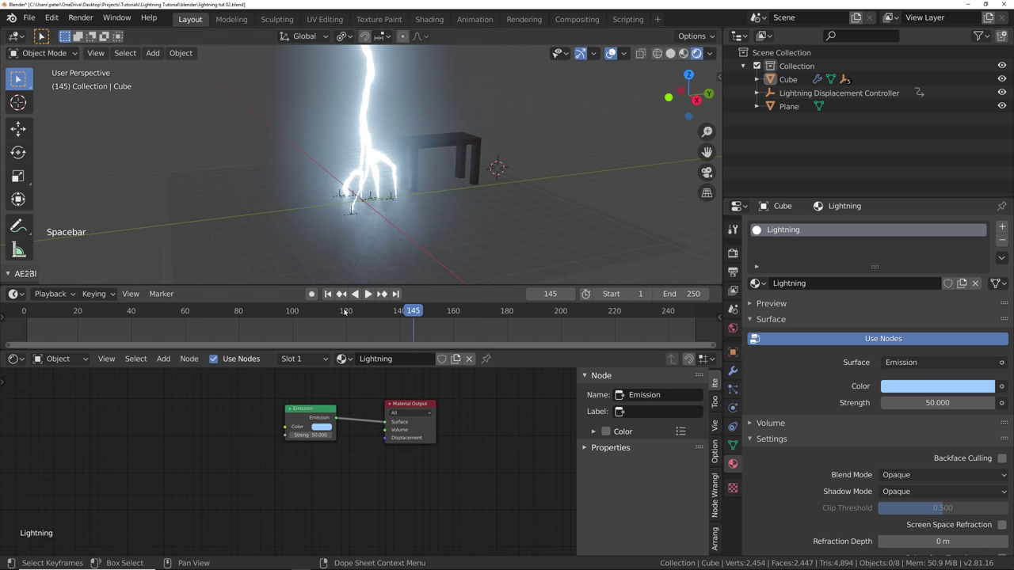
# - Return to frame 1 and keyframe the emission Strength of 50
pyautogui.click(335, 294)
pyautogui.press('i')
pyautogui.click(319, 410)
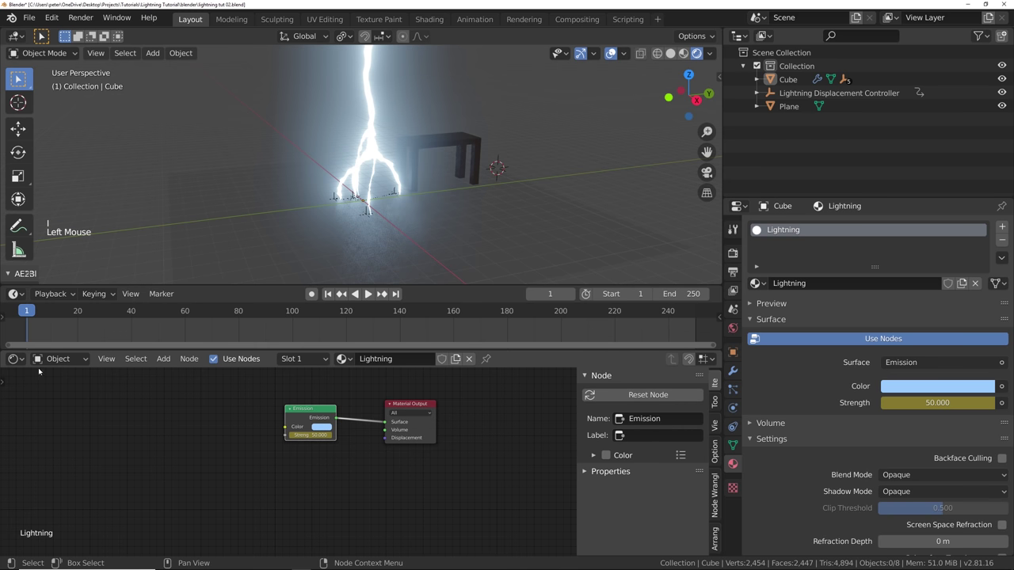
pyautogui.click(23, 365)
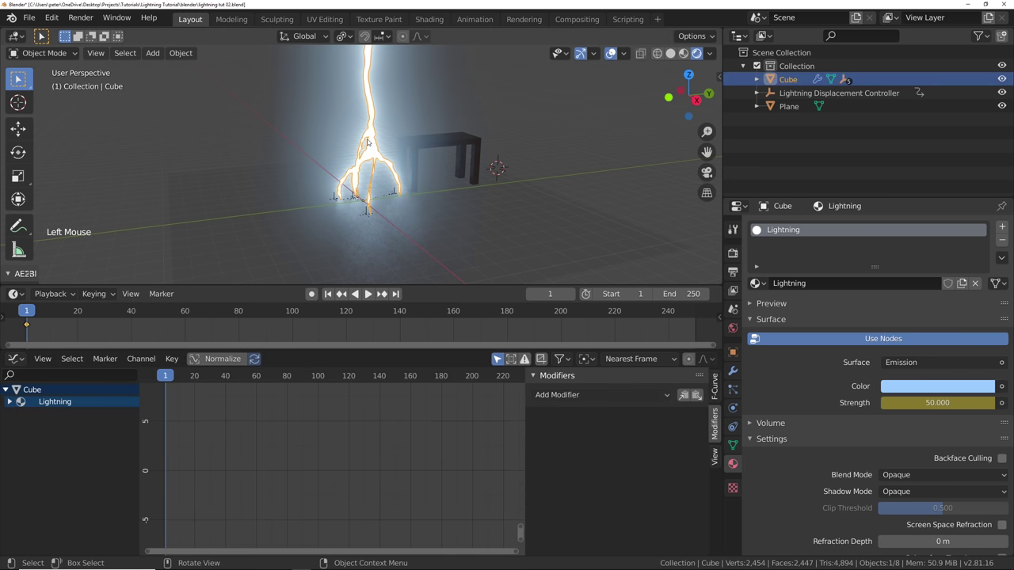
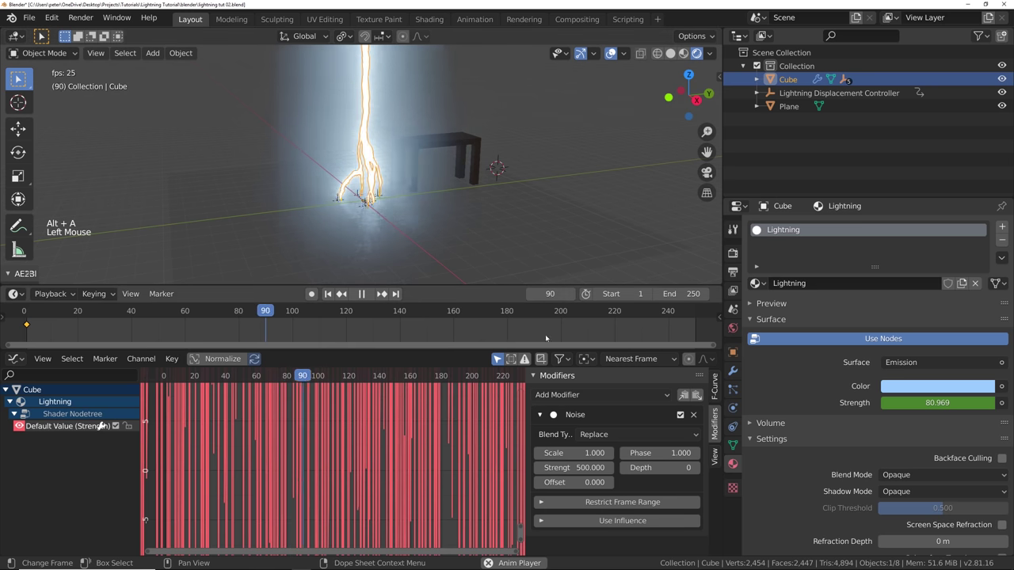
# - Add a Limits modifier keeping the emission Strength curve from dropping below 20
pyautogui.click(593, 400)
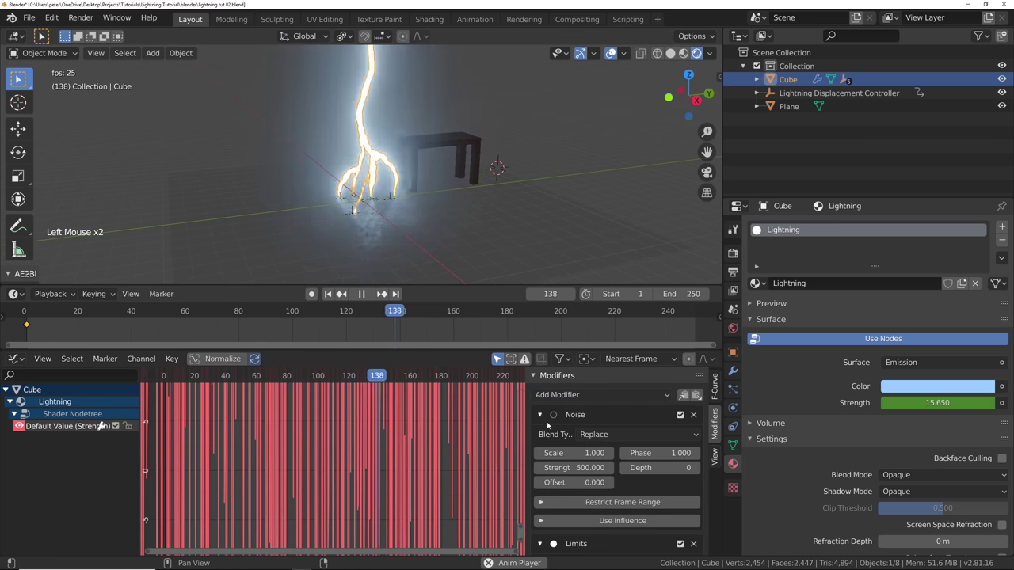
pyautogui.click(546, 415)
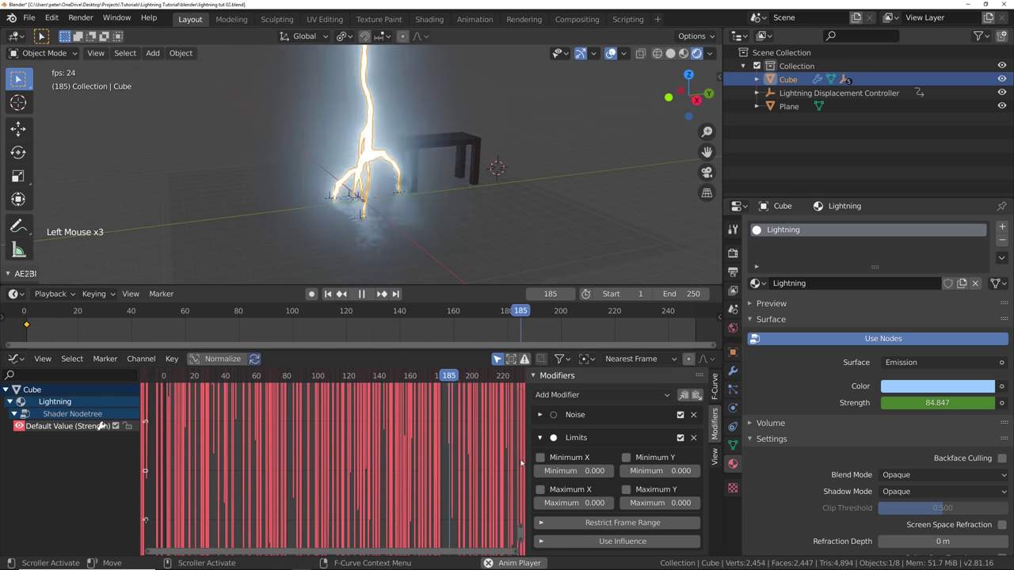
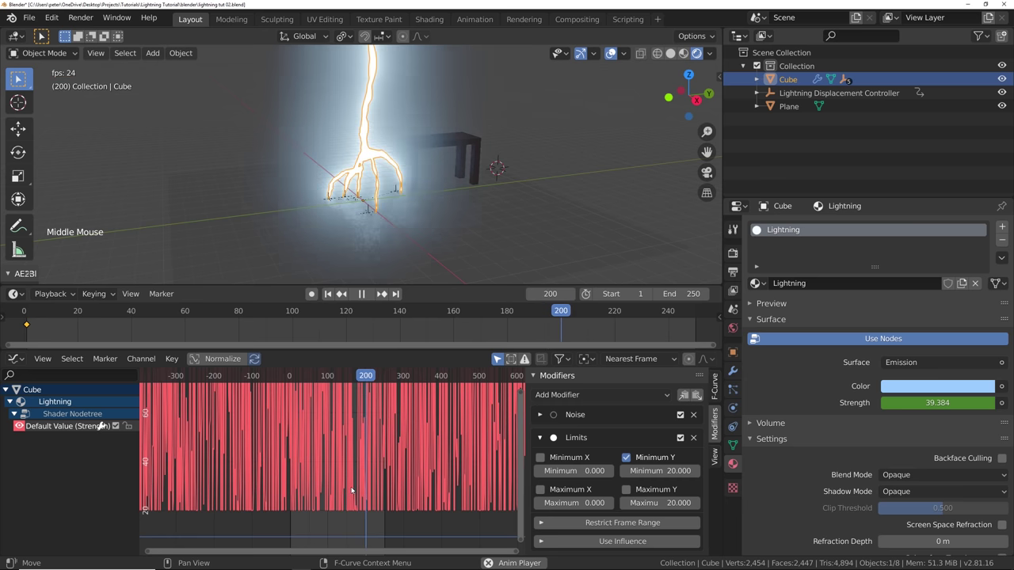
pyautogui.press('space')
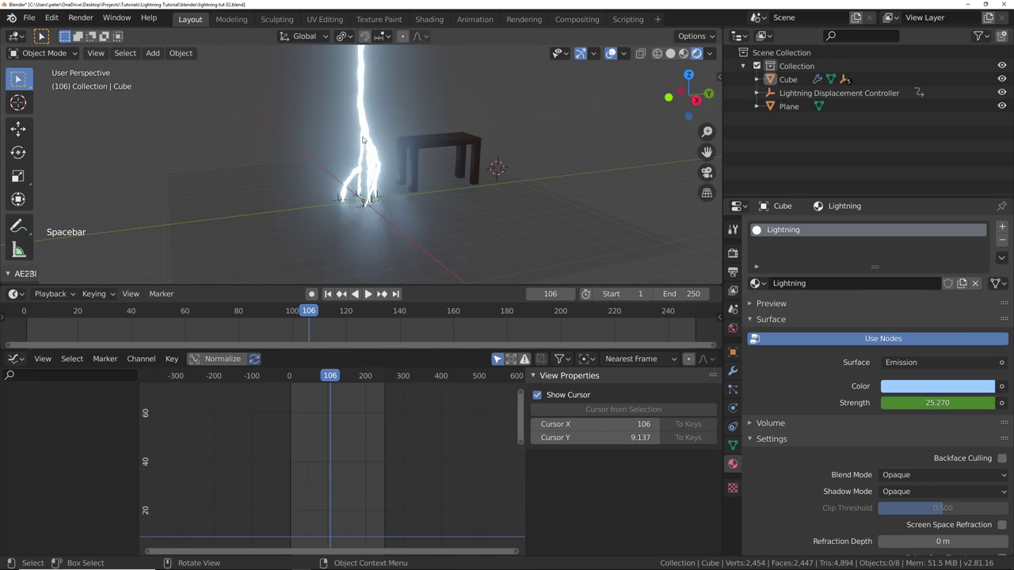
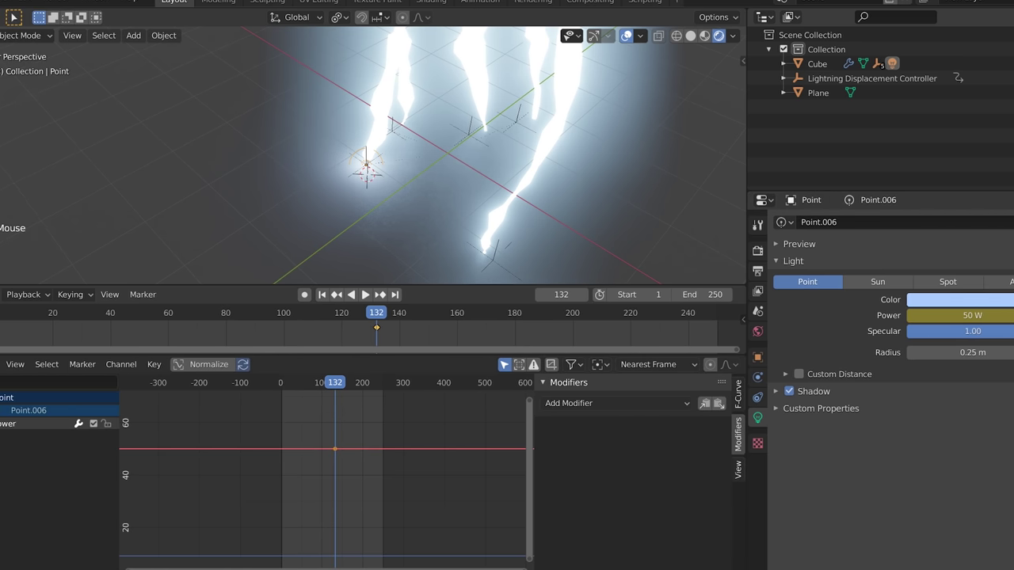
# - Add a Noise modifier with Strength 500 to the point light's Power curve and preview the flicker
pyautogui.click(409, 293)
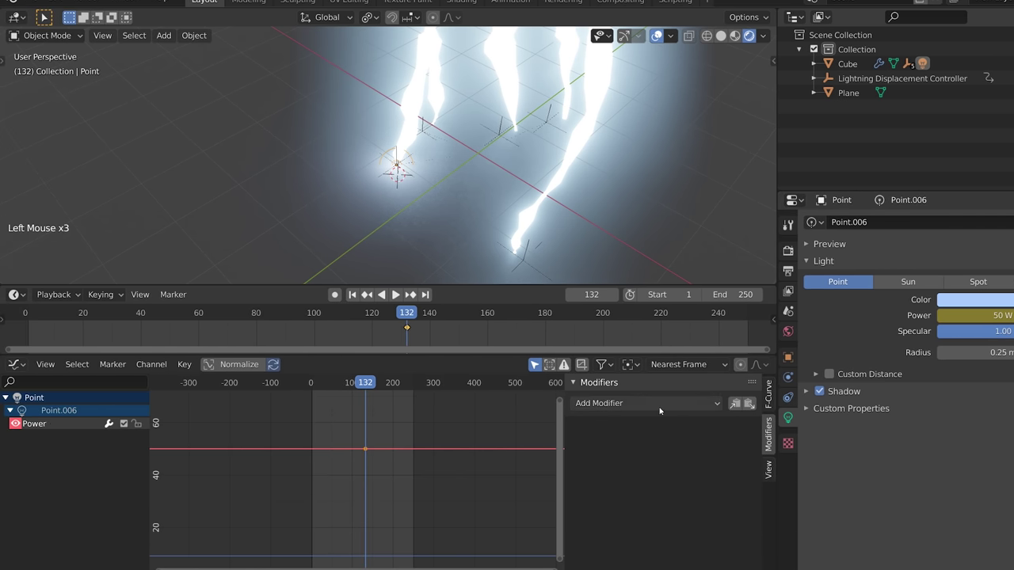
pyautogui.doubleClick(664, 409)
pyautogui.click(409, 292)
pyautogui.press('KP_0')
pyautogui.press('space')
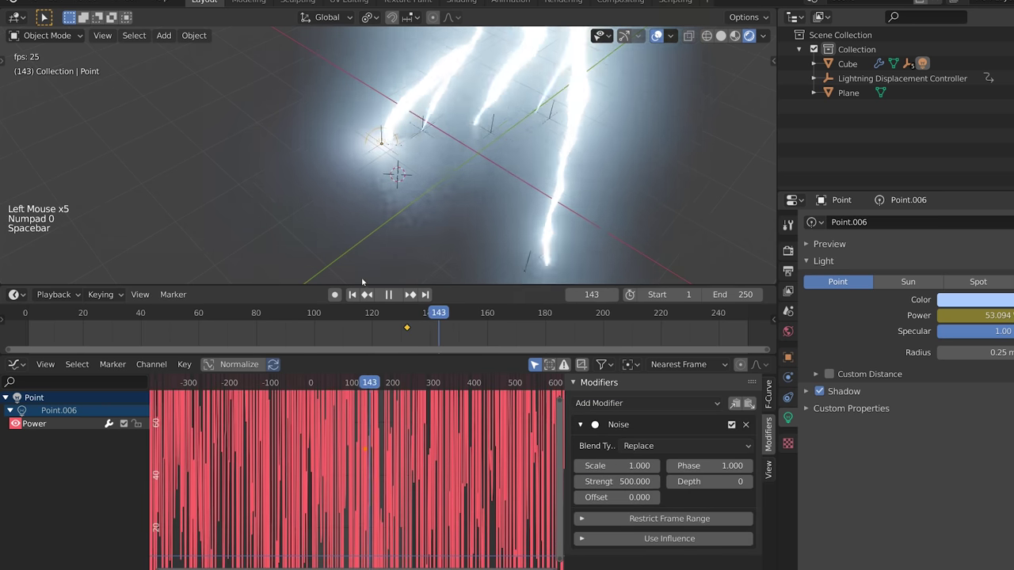
pyautogui.press('alt+a')
pyautogui.press('space')
pyautogui.press('KP_0')
pyautogui.click(447, 408)
pyautogui.press('space')
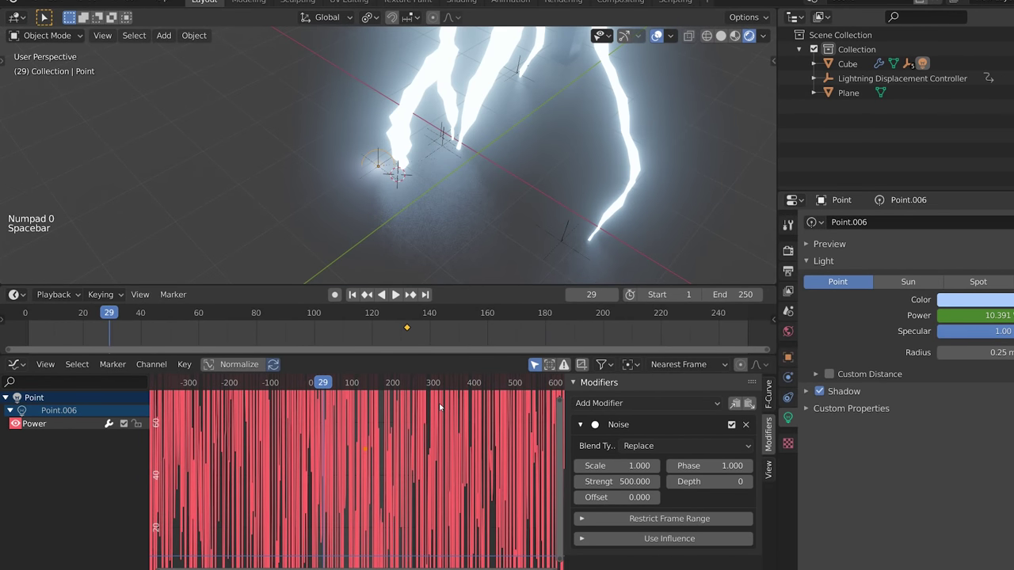
# - Add a Limits modifier to the Power curve, ready to set its minimum of 5
pyautogui.click(581, 434)
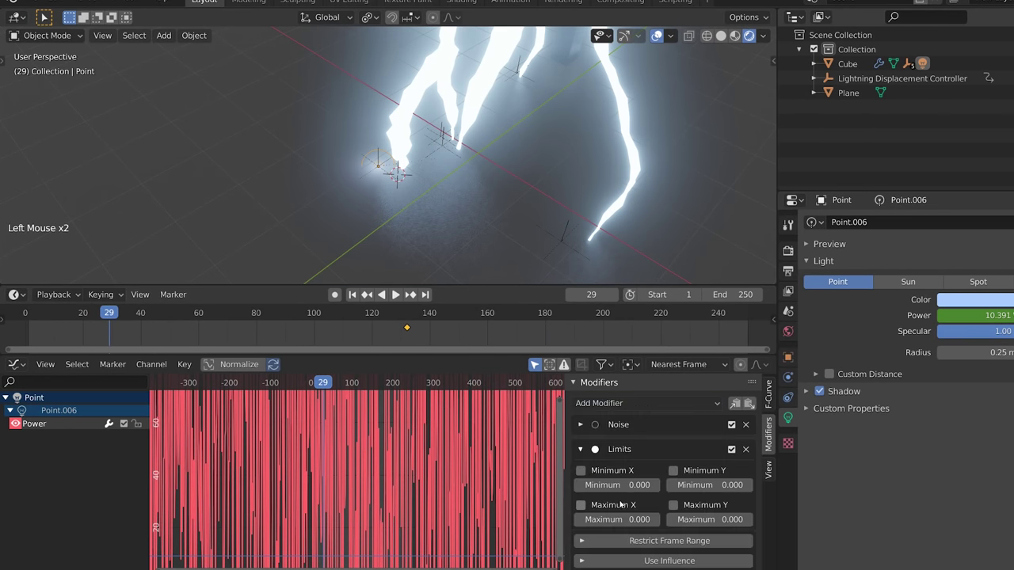